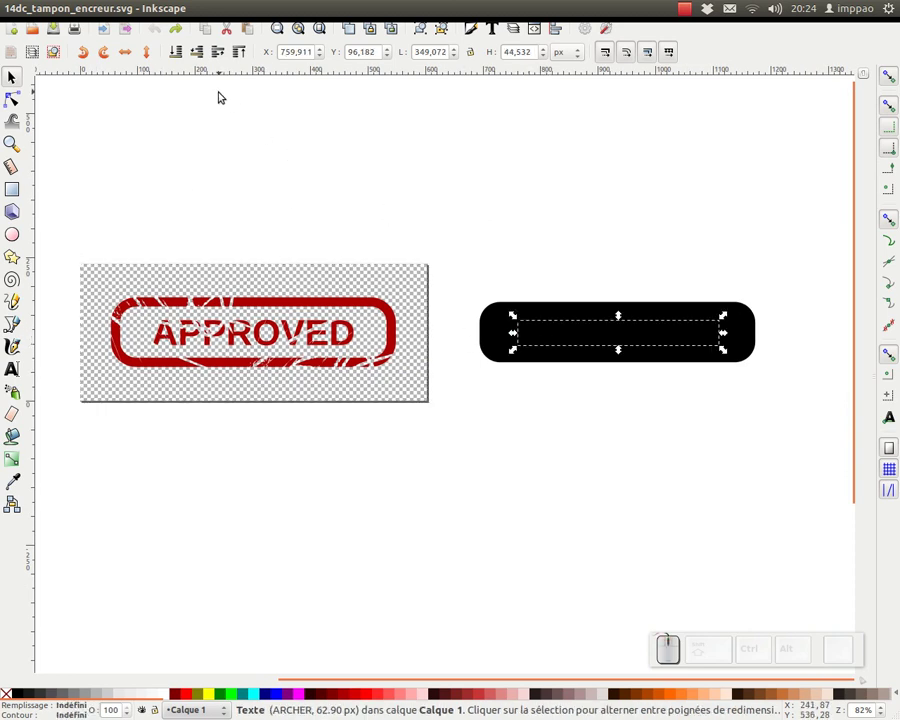
In Outline display mode, replace APPROVED with BONJOUR, then return to Normal display.
{"action": "left_click", "coordinate": [108, 8]}
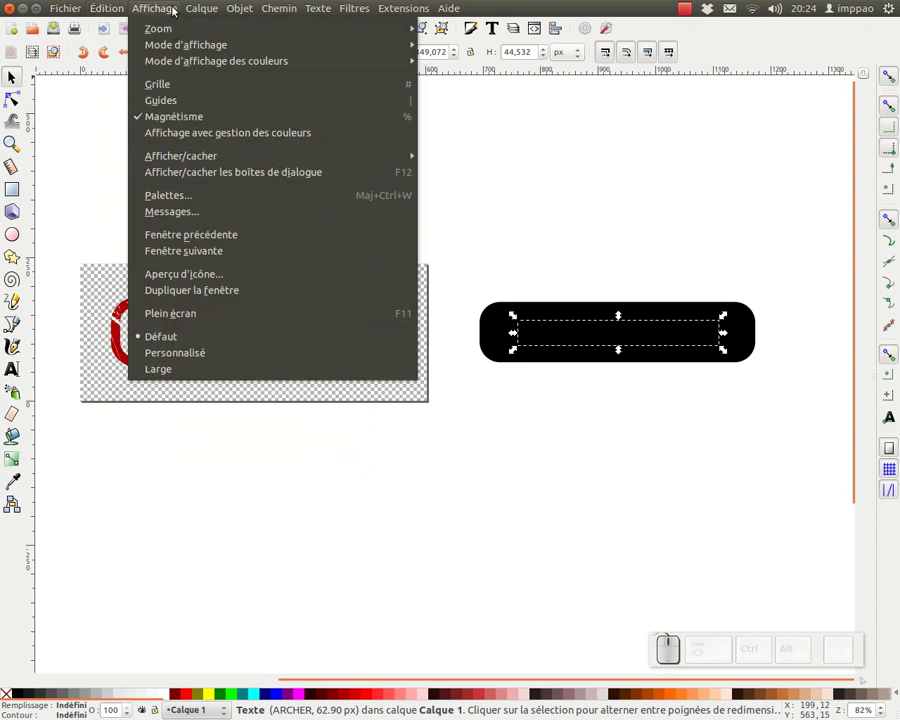
{"action": "left_click", "coordinate": [495, 98]}
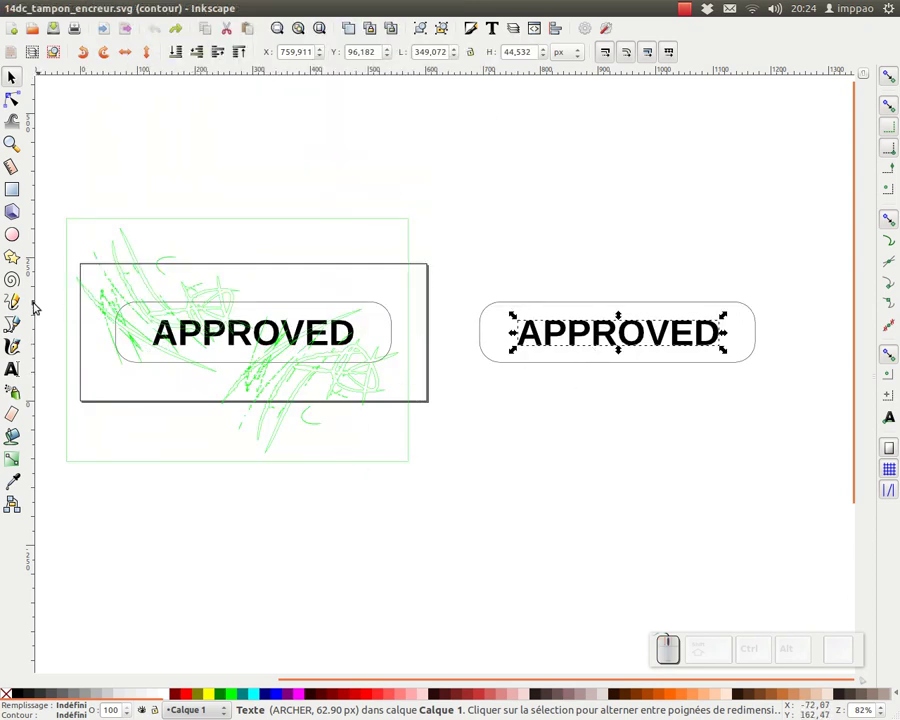
{"action": "left_click", "coordinate": [17, 372]}
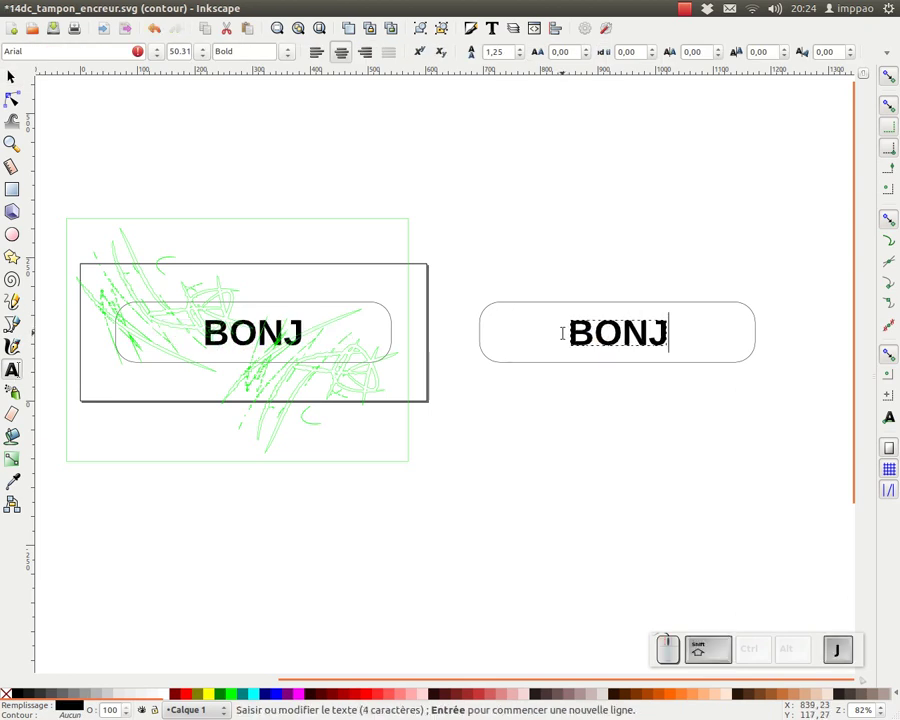
{"action": "key", "text": "o"}
{"action": "key", "text": "r"}
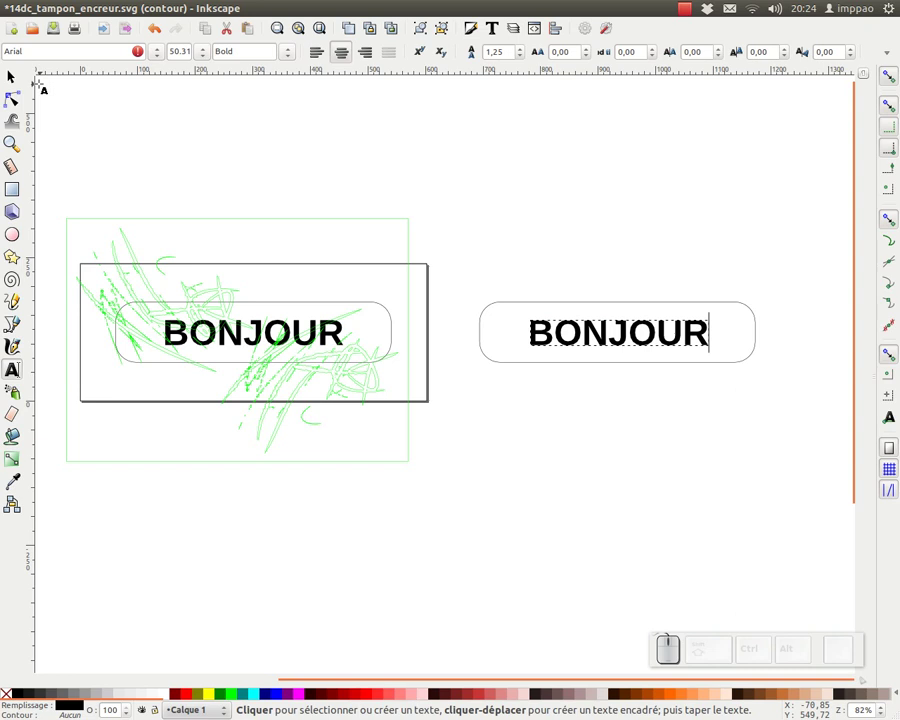
{"action": "left_click", "coordinate": [15, 80]}
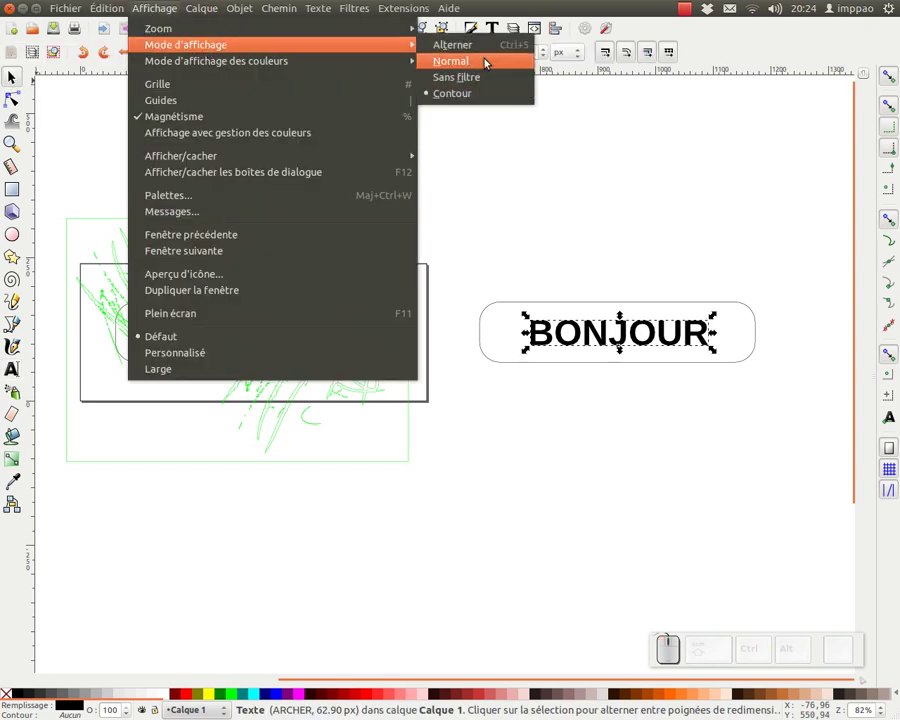
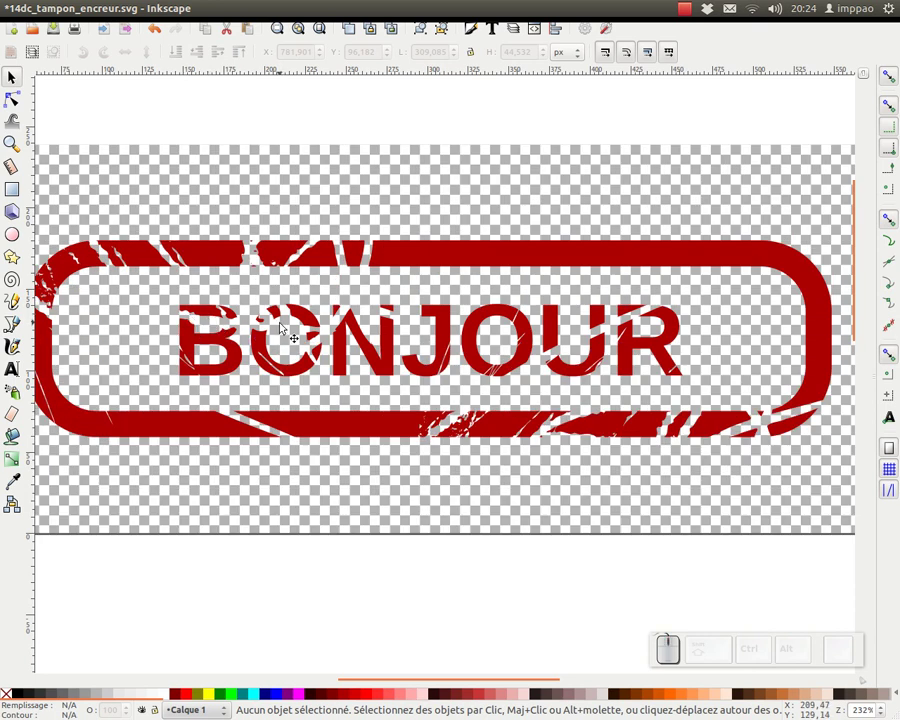
Zoom out from the stamp and start a new blank document.
{"action": "key", "text": "KP_Subtract"}
{"action": "left_click", "coordinate": [238, 157]}
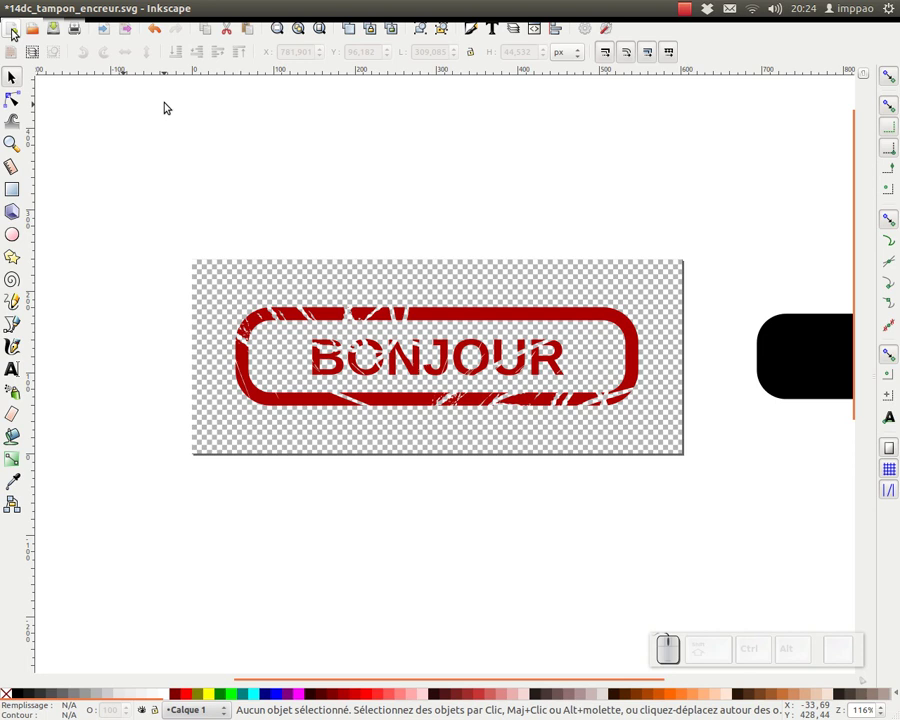
{"action": "left_click", "coordinate": [168, 104]}
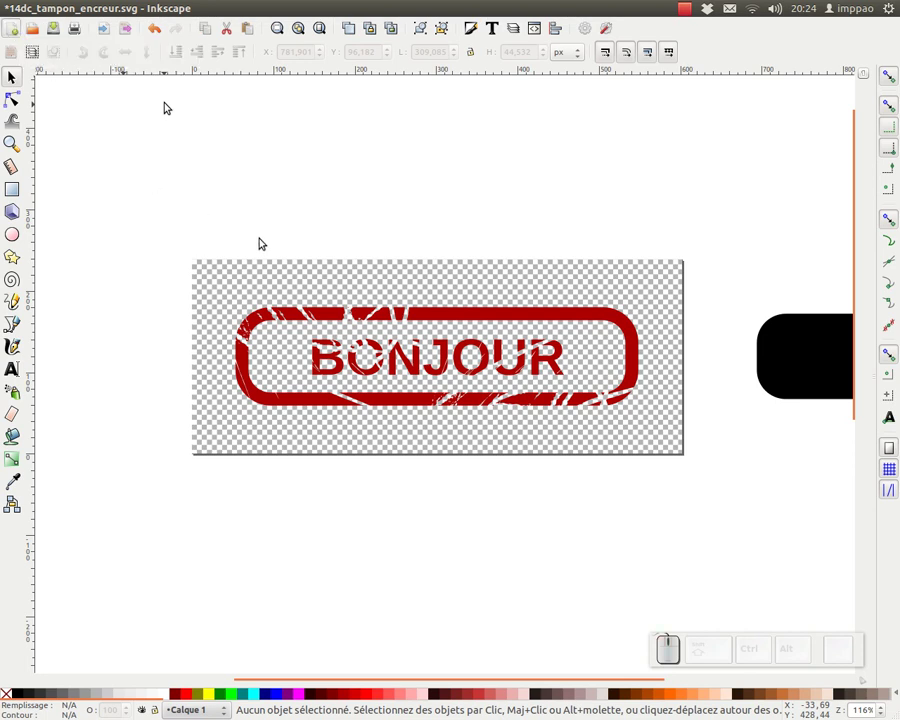
{"action": "left_click", "coordinate": [74, 108]}
{"action": "middle_click", "coordinate": [460, 347]}
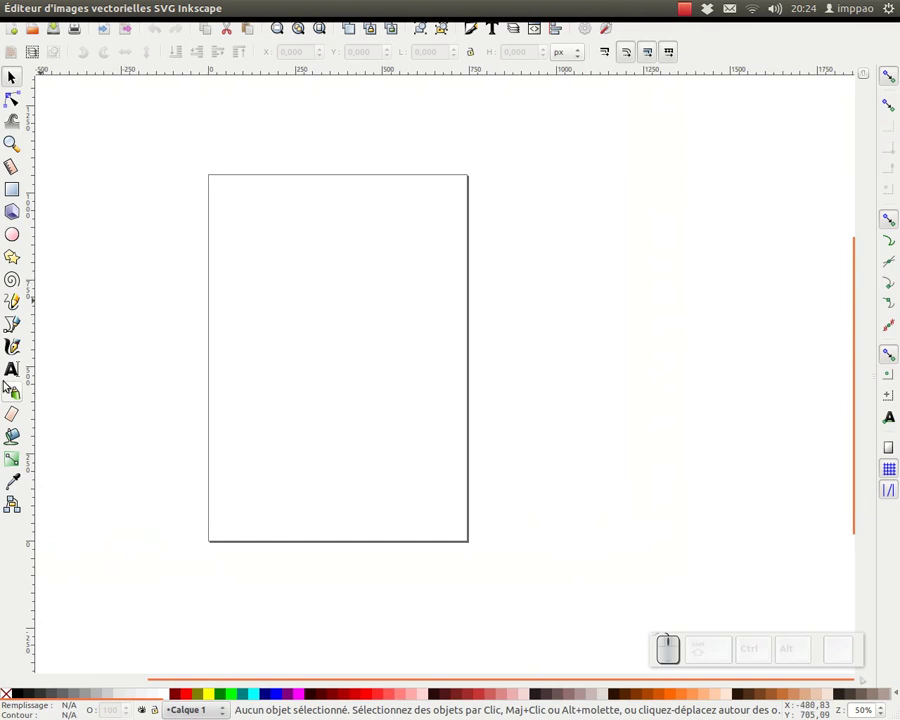
Write BONJOUR on the page in Bitstream Charter bold and move it to the right.
{"action": "left_click", "coordinate": [19, 372]}
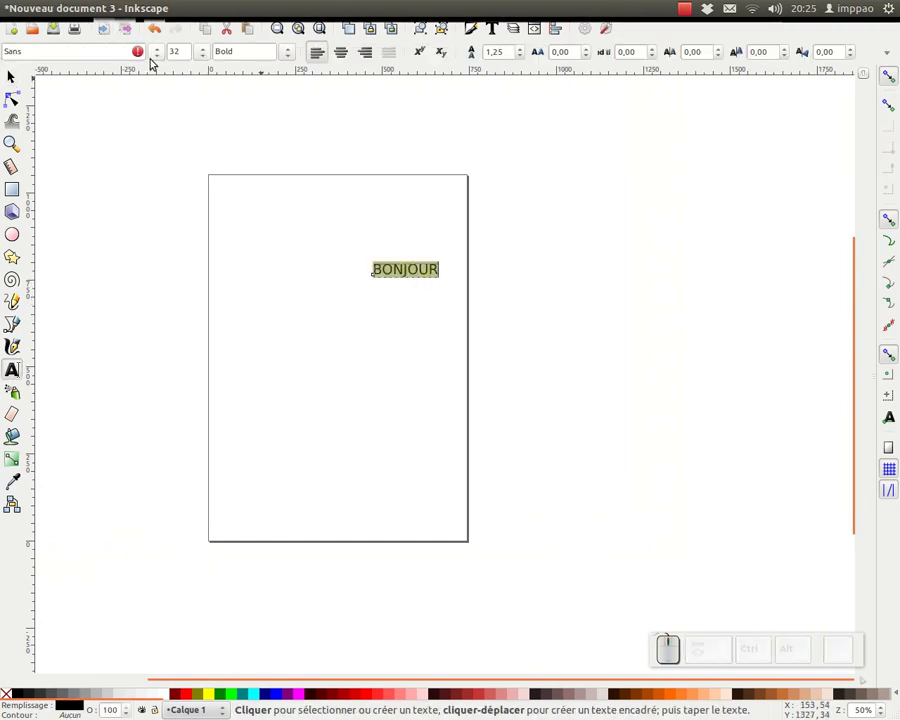
{"action": "left_click", "coordinate": [157, 53]}
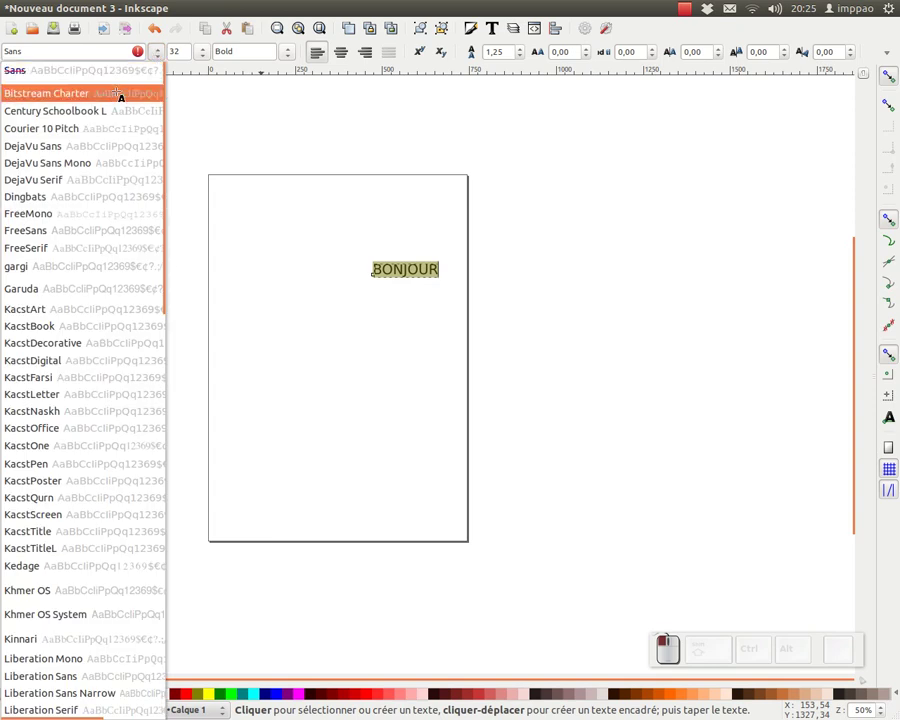
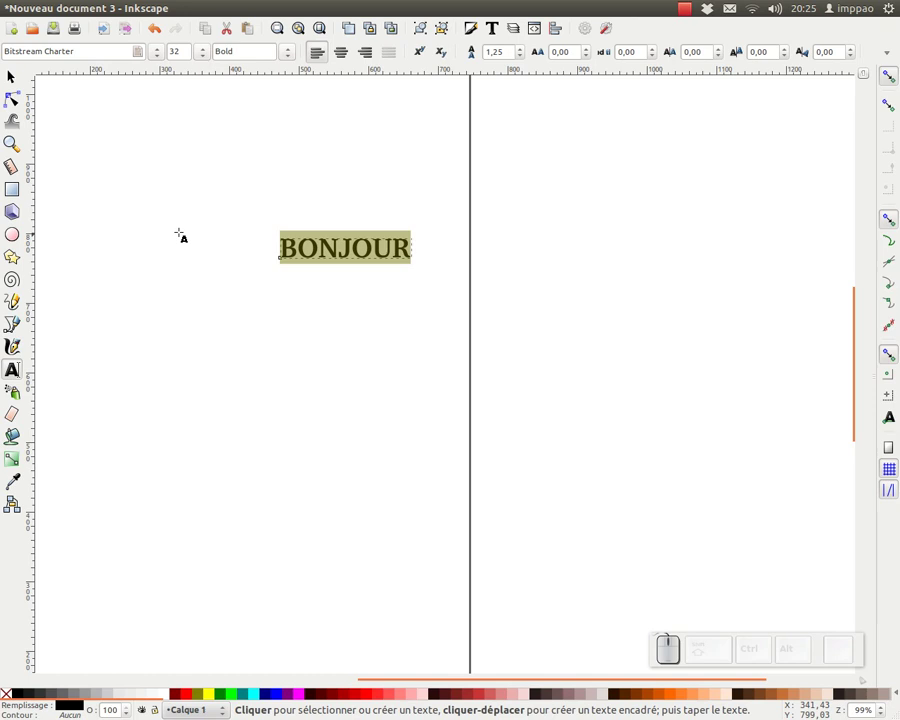
{"action": "left_click", "coordinate": [16, 72]}
{"action": "left_click_drag", "start_coordinate": [381, 255], "coordinate": [48, 277]}
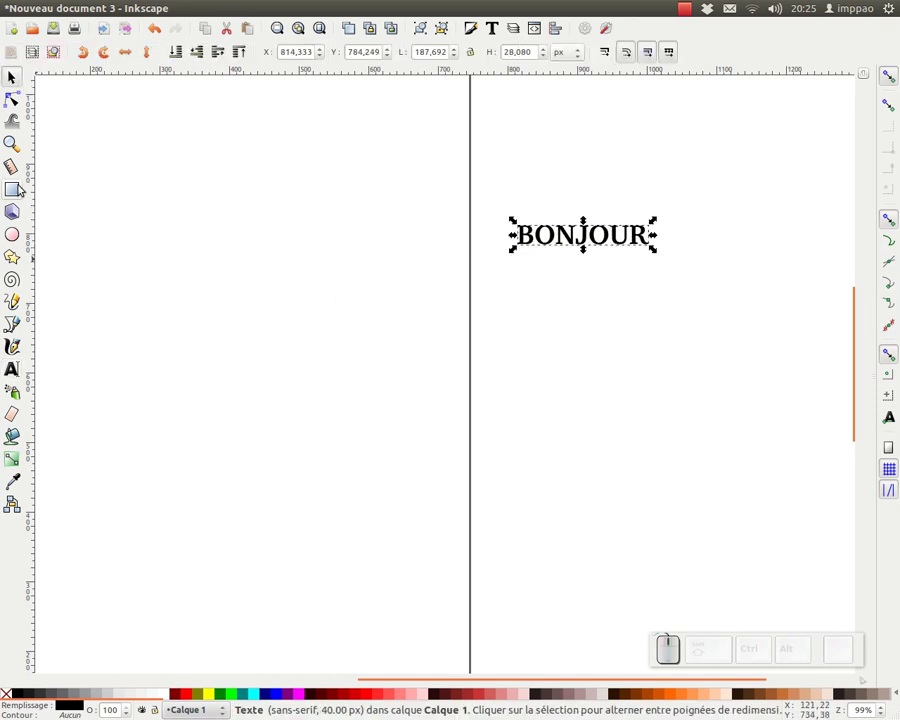
Draw a rounded rectangle with a thick dark-red stroke as the stamp frame.
{"action": "left_click", "coordinate": [16, 189]}
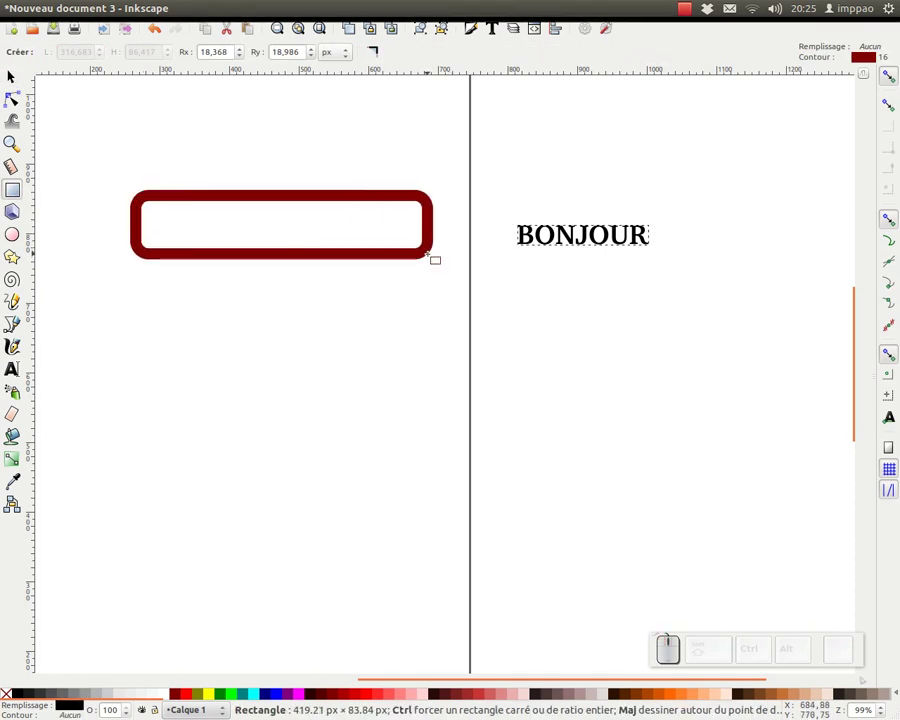
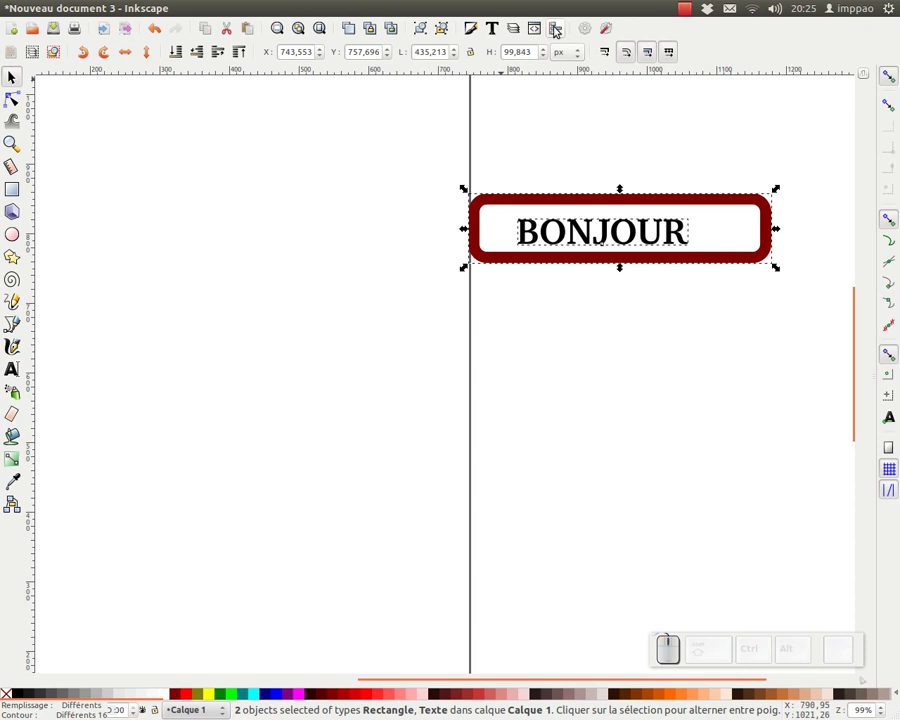
Centre BONJOUR in the frame and unset both objects' fill and stroke.
{"action": "left_click", "coordinate": [559, 28]}
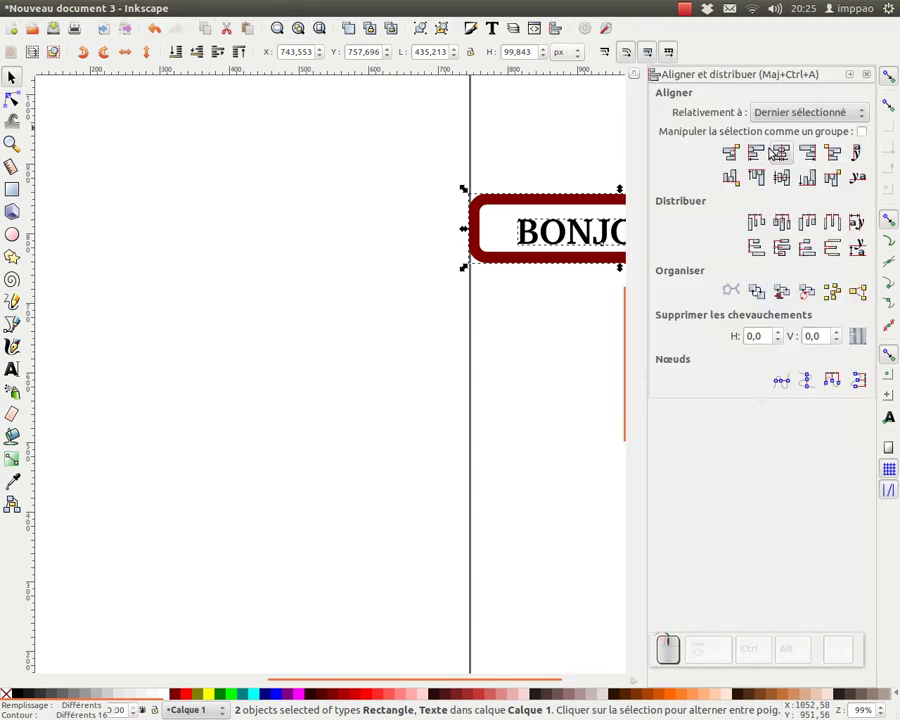
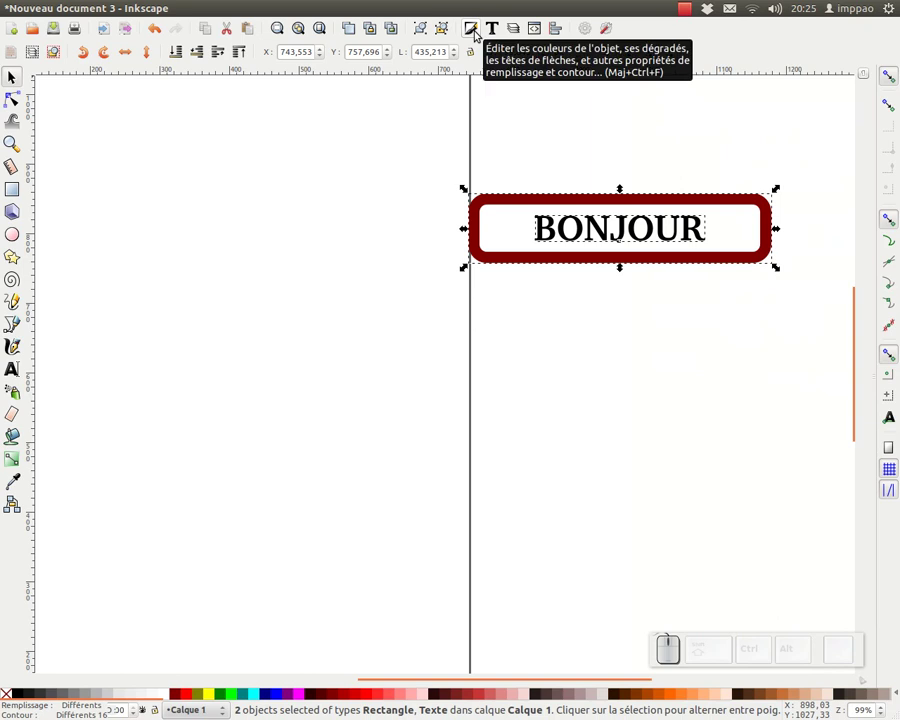
{"action": "left_click", "coordinate": [478, 32]}
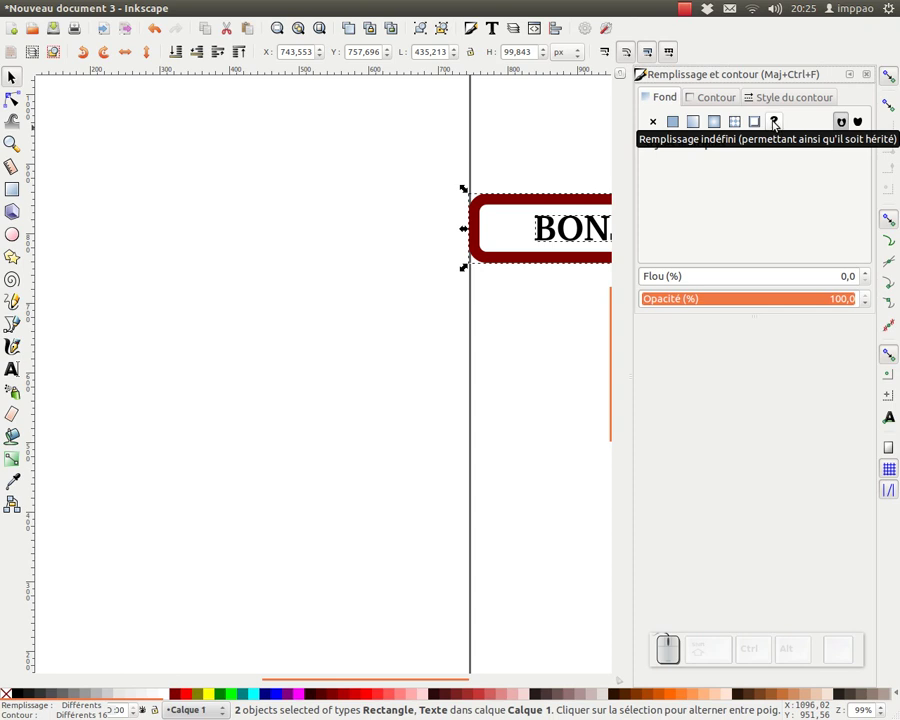
{"action": "left_click", "coordinate": [776, 122]}
{"action": "left_click", "coordinate": [720, 100]}
{"action": "left_click", "coordinate": [785, 122]}
{"action": "left_click", "coordinate": [472, 248]}
{"action": "right_click", "coordinate": [733, 270]}
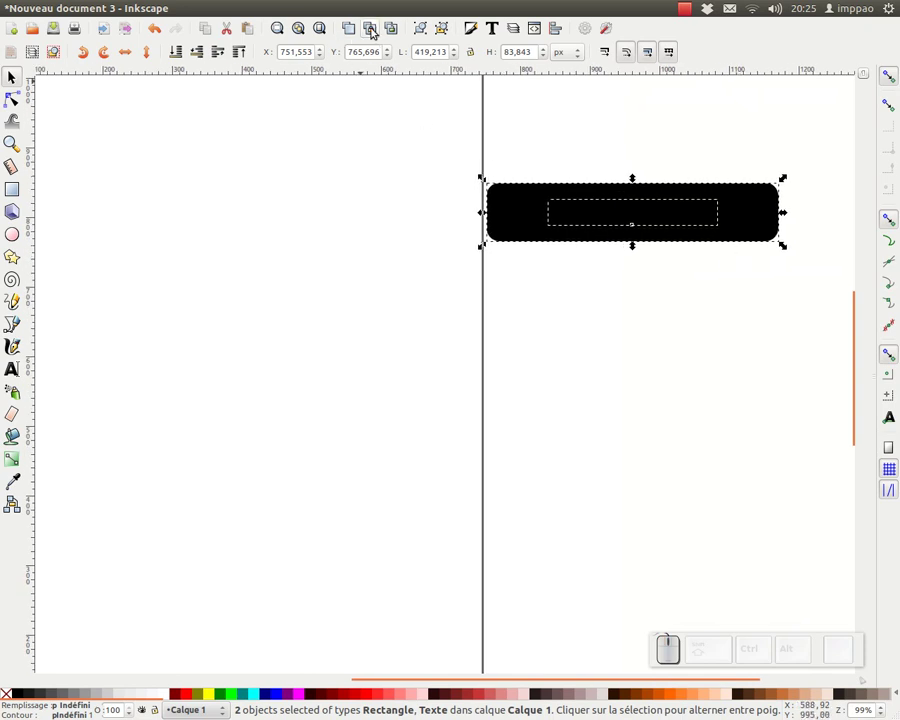
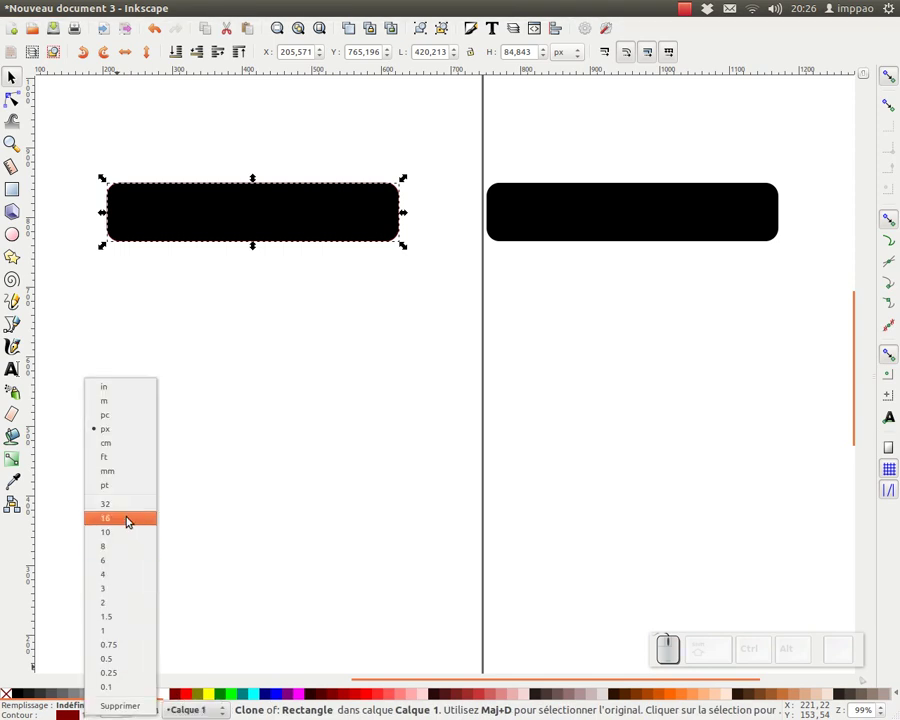
Give the cloned frame and word a dark-red colour and stroke width 16.
{"action": "left_click", "coordinate": [130, 518]}
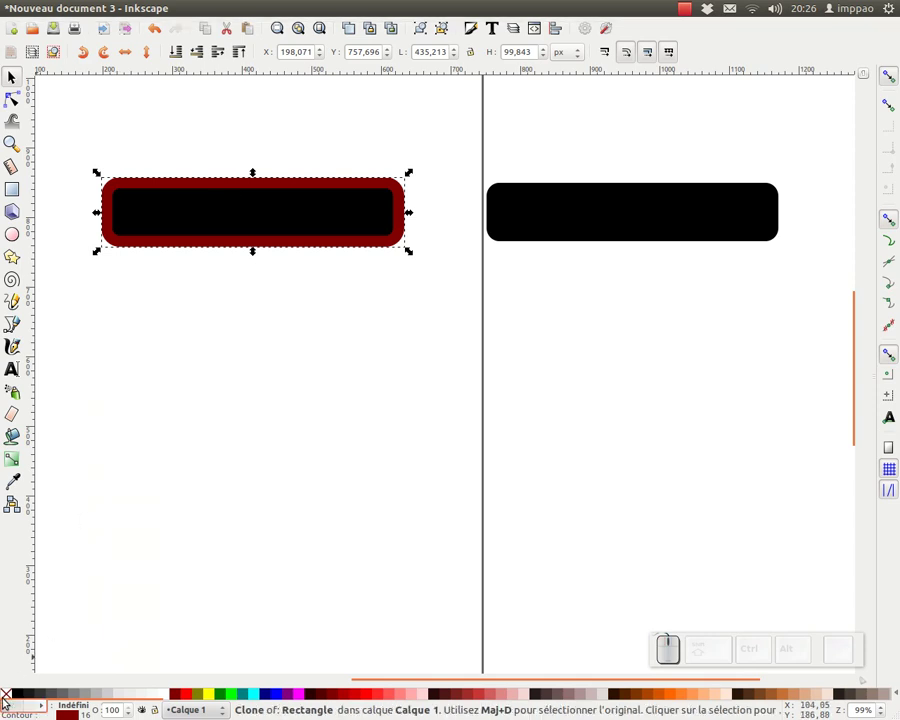
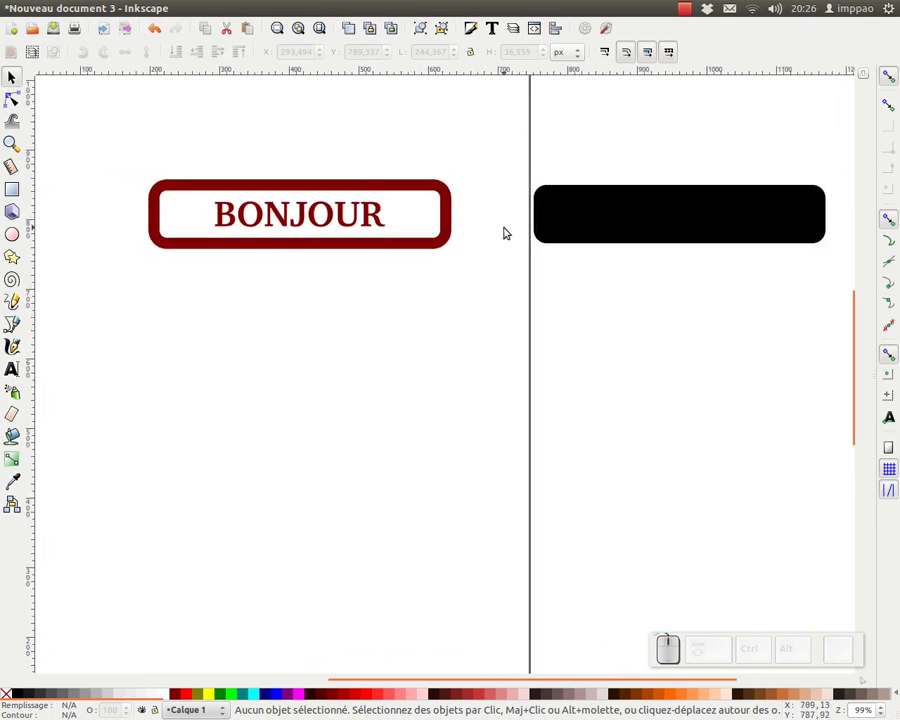
{"action": "middle_click", "coordinate": [346, 303]}
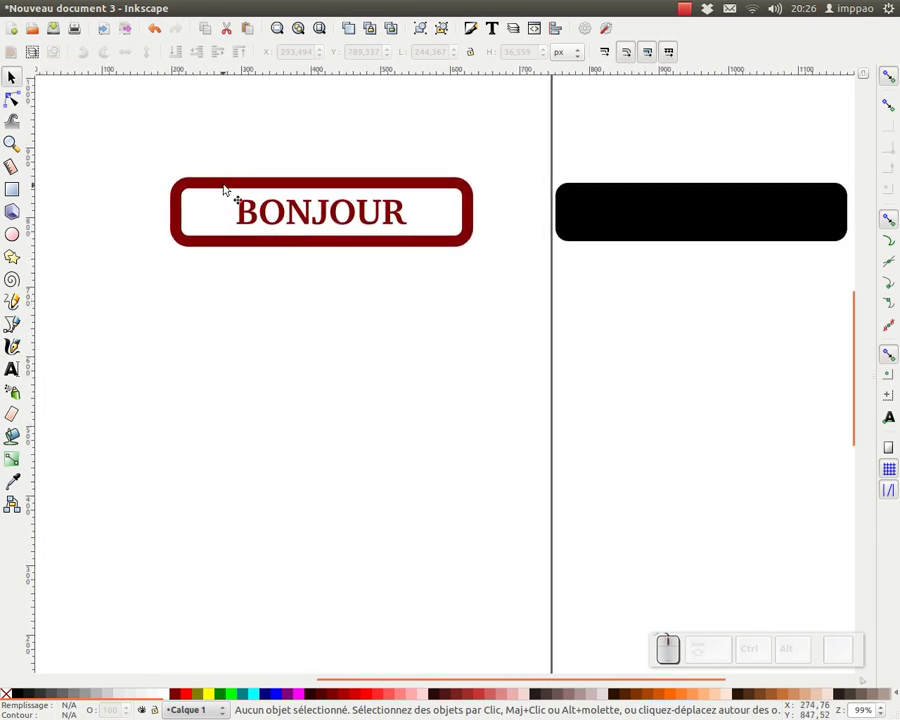
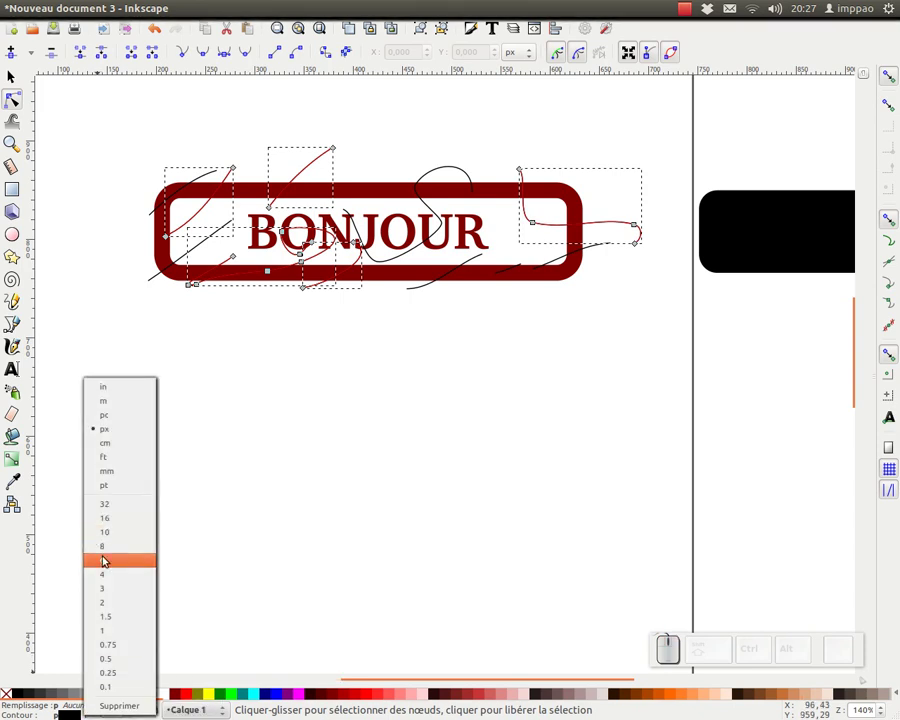
Thicken the scratch strokes, convert Stroke to Path and Combine them into one path.
{"action": "left_click", "coordinate": [107, 562]}
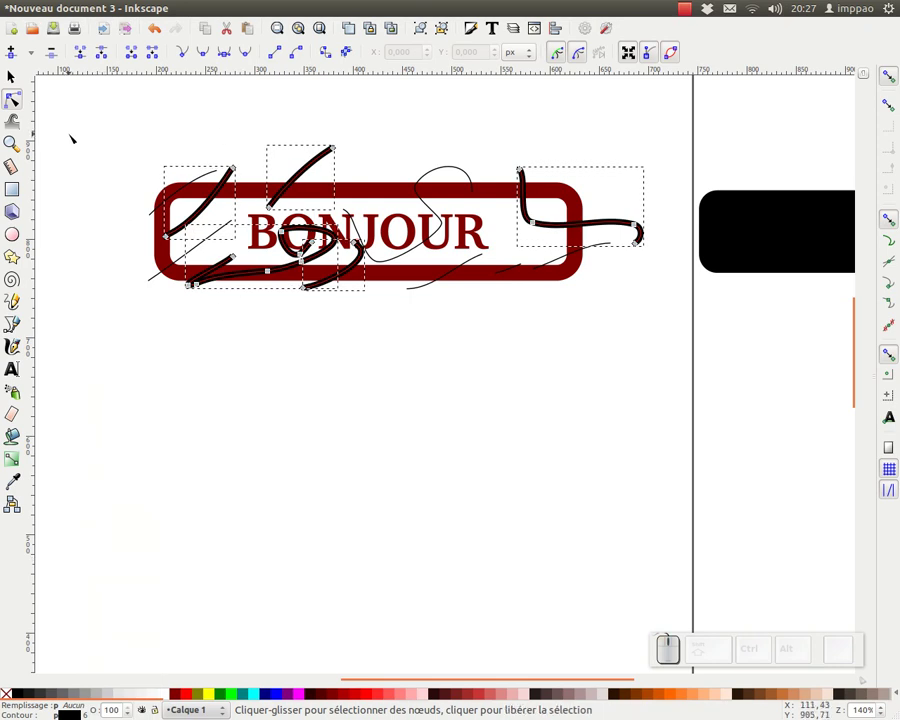
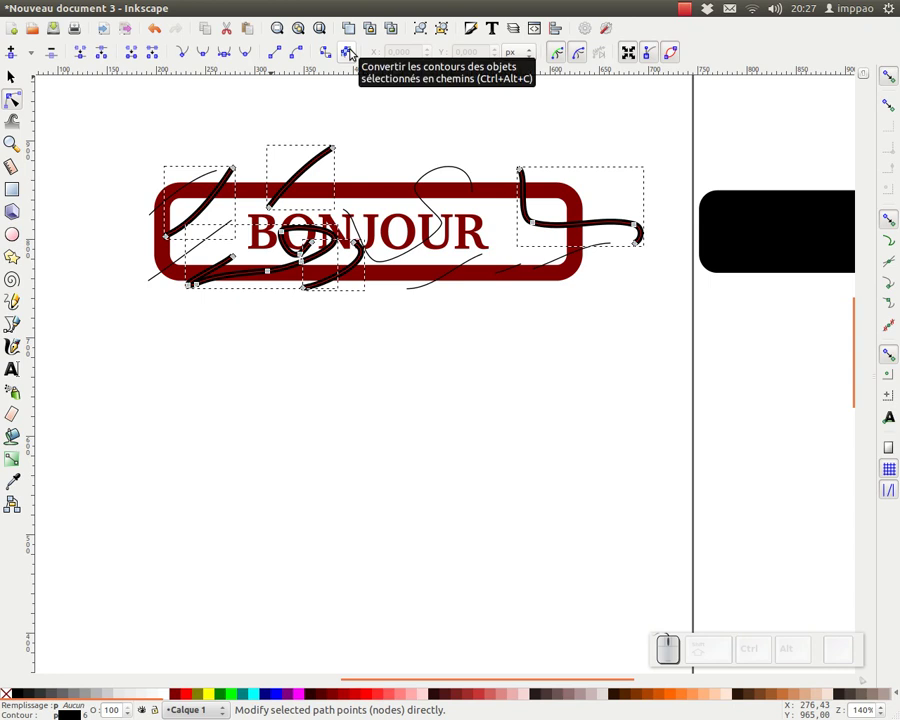
{"action": "left_click", "coordinate": [351, 51]}
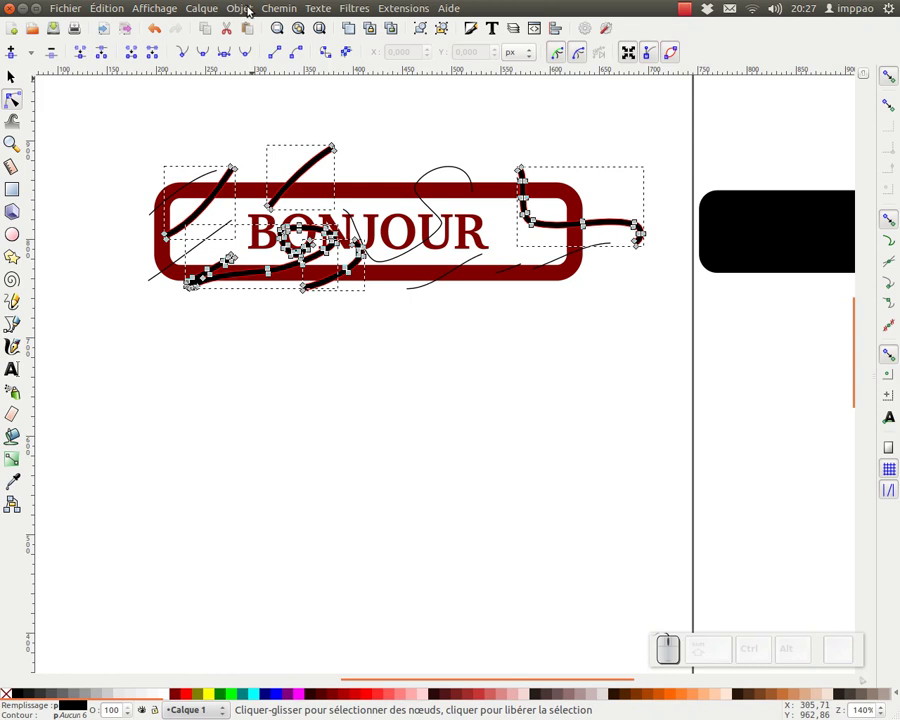
{"action": "left_click", "coordinate": [252, 9]}
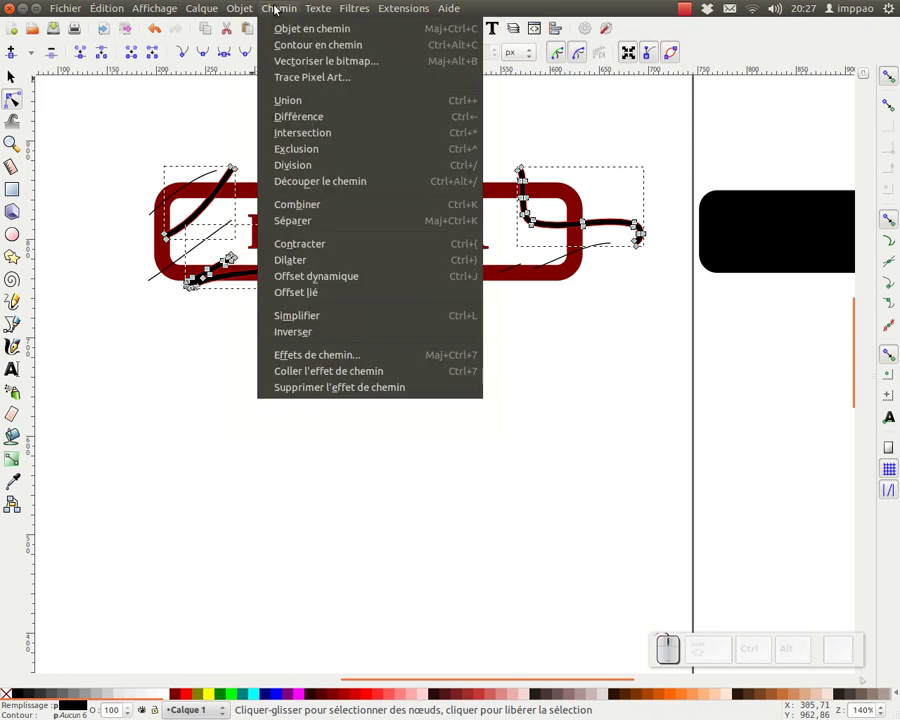
{"action": "left_click", "coordinate": [298, 99]}
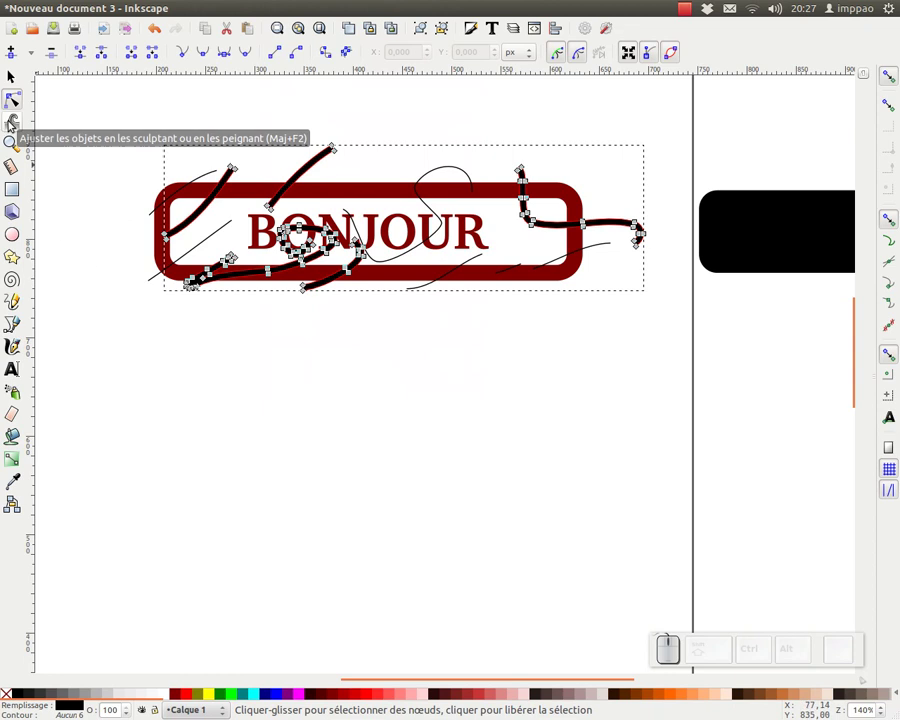
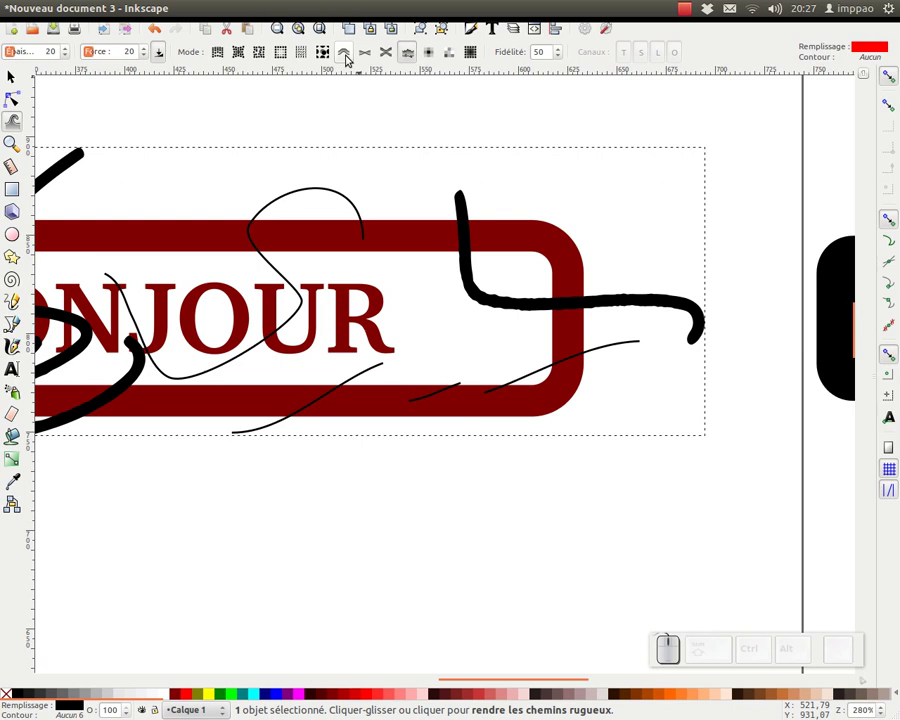
Roughen and push the thick scratch path with the Tweak tool for worn edges.
{"action": "left_click", "coordinate": [354, 57]}
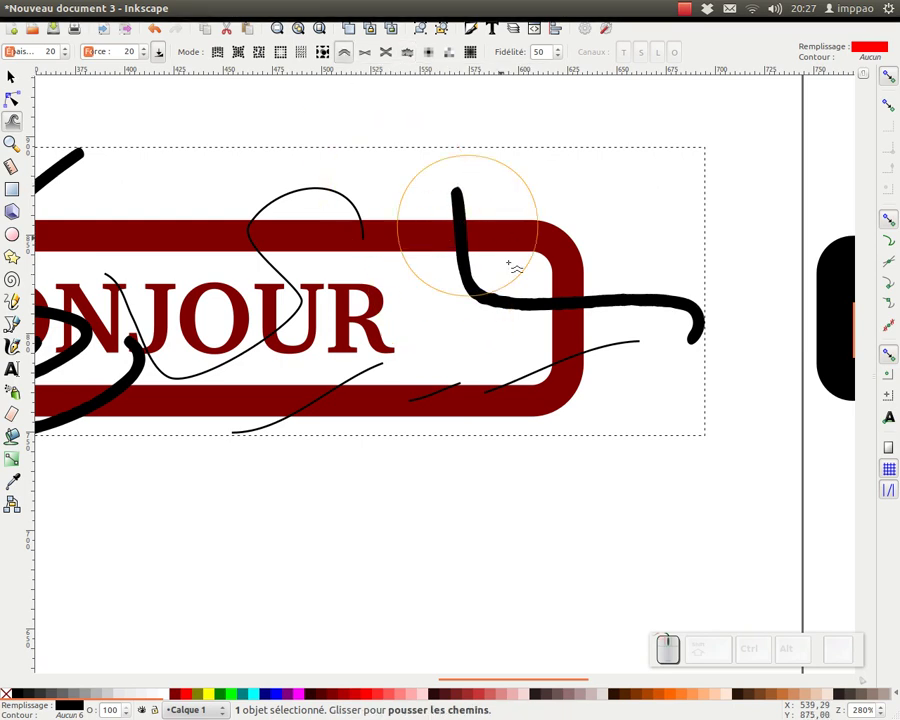
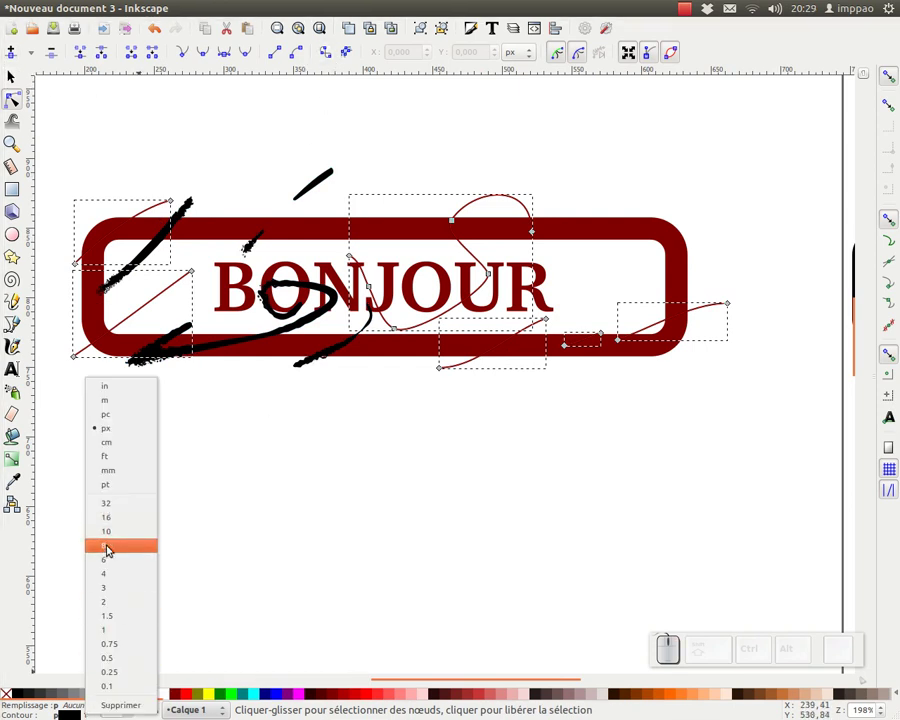
Widen the thin lines, convert Stroke to Path and shrink them into fragments, undoing one bad stroke.
{"action": "left_click", "coordinate": [116, 588]}
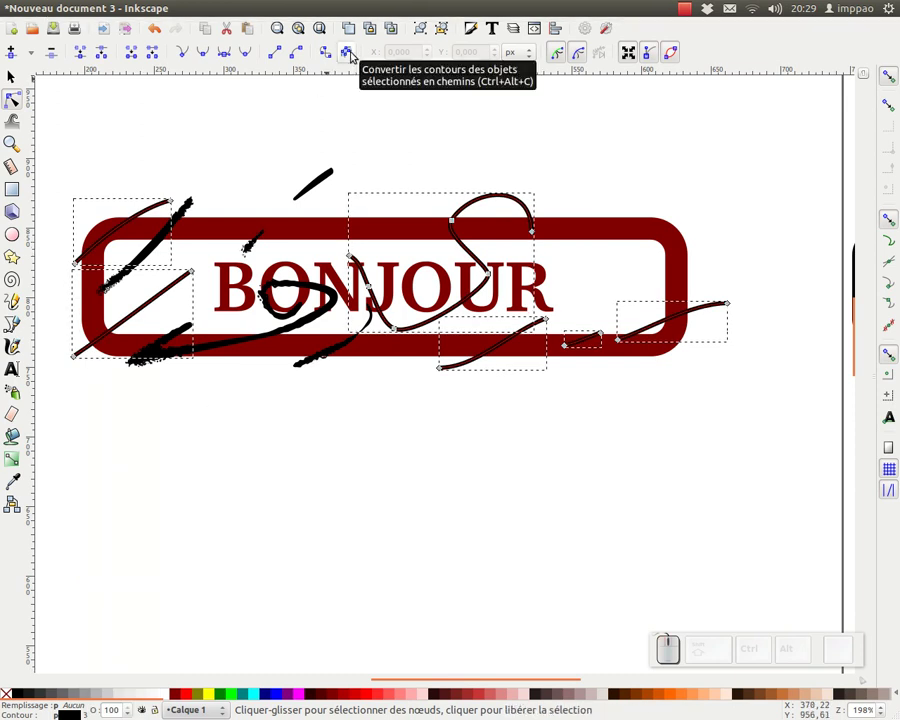
{"action": "left_click", "coordinate": [354, 53]}
{"action": "left_click", "coordinate": [276, 11]}
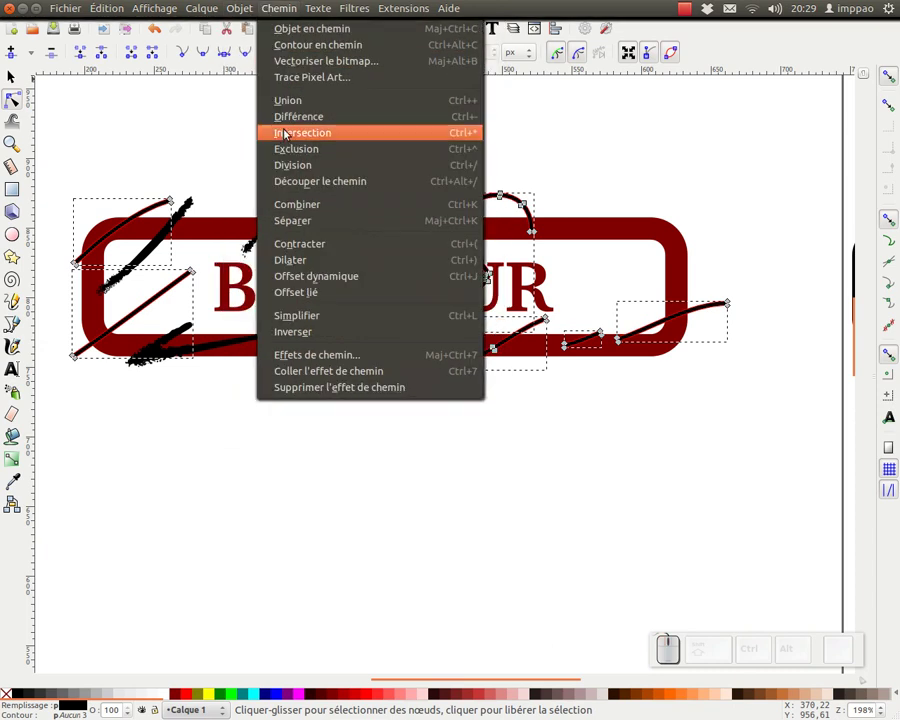
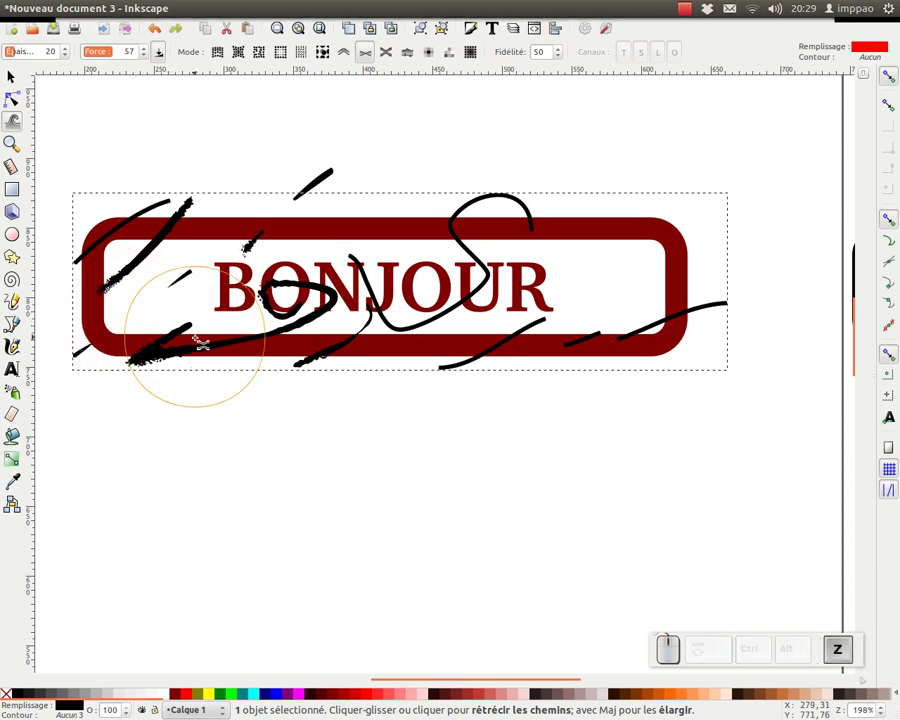
{"action": "key", "text": "z"}
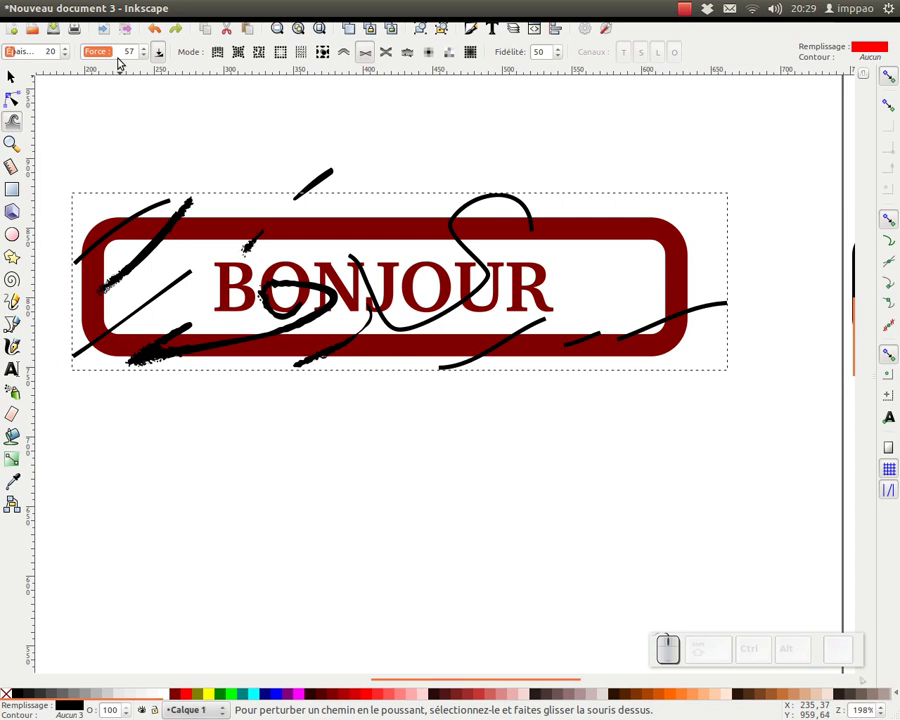
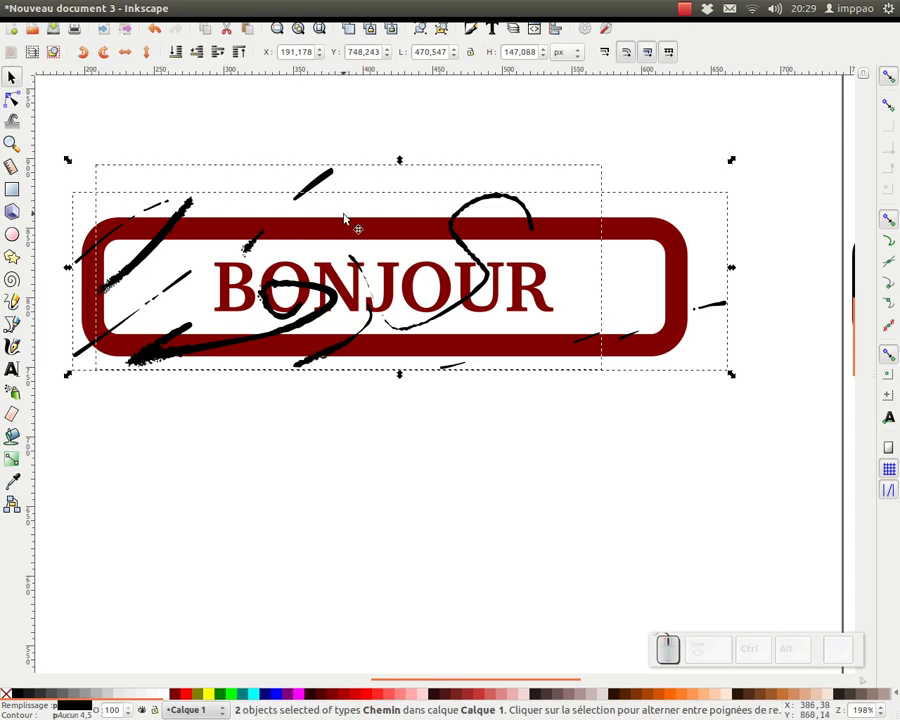
Combine the scratch paths, duplicate with Ctrl+D and set the copy up to rotate.
{"action": "left_click", "coordinate": [278, 11]}
{"action": "left_click", "coordinate": [282, 104]}
{"action": "key", "text": "KP_Subtract"}
{"action": "left_click", "coordinate": [446, 242]}
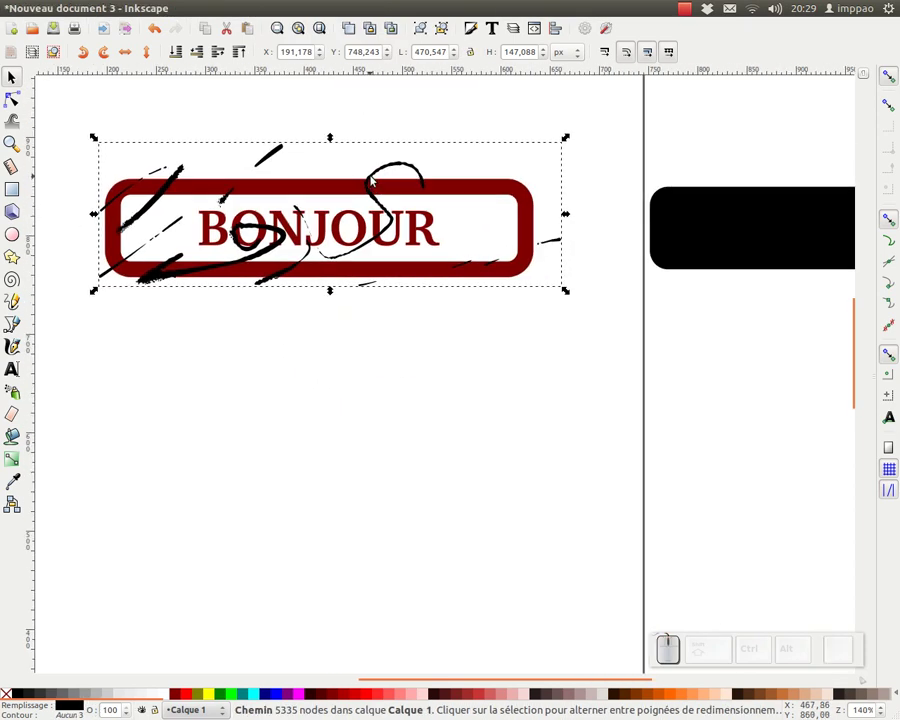
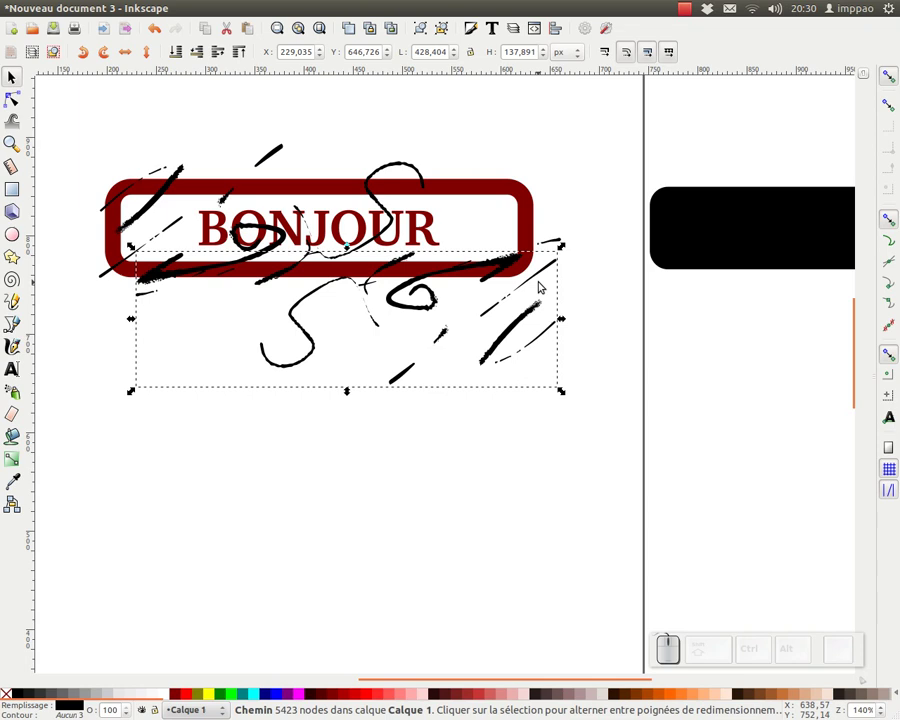
{"action": "left_click", "coordinate": [565, 255]}
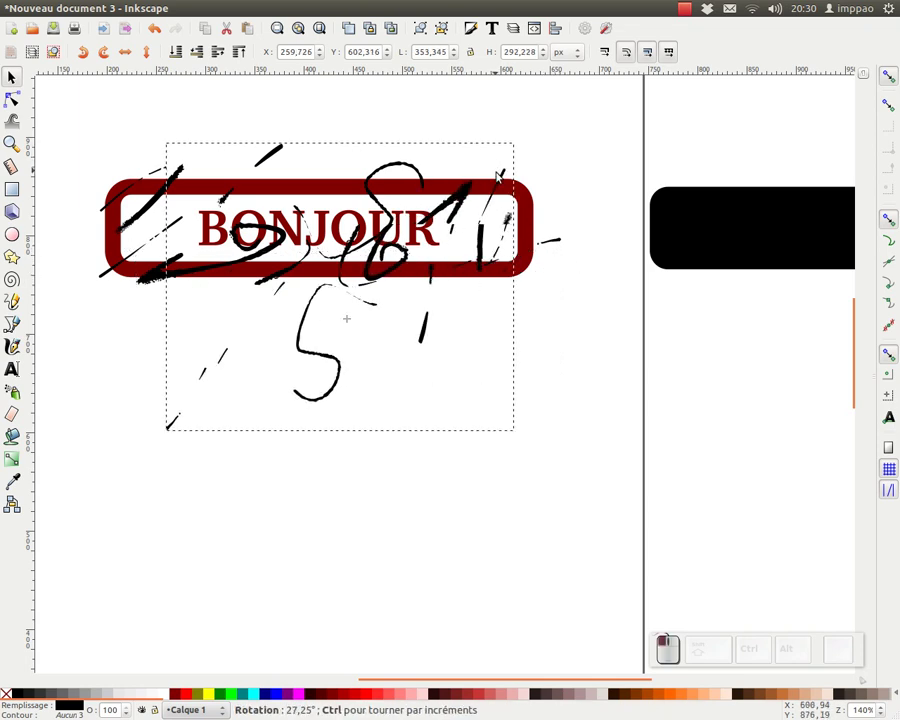
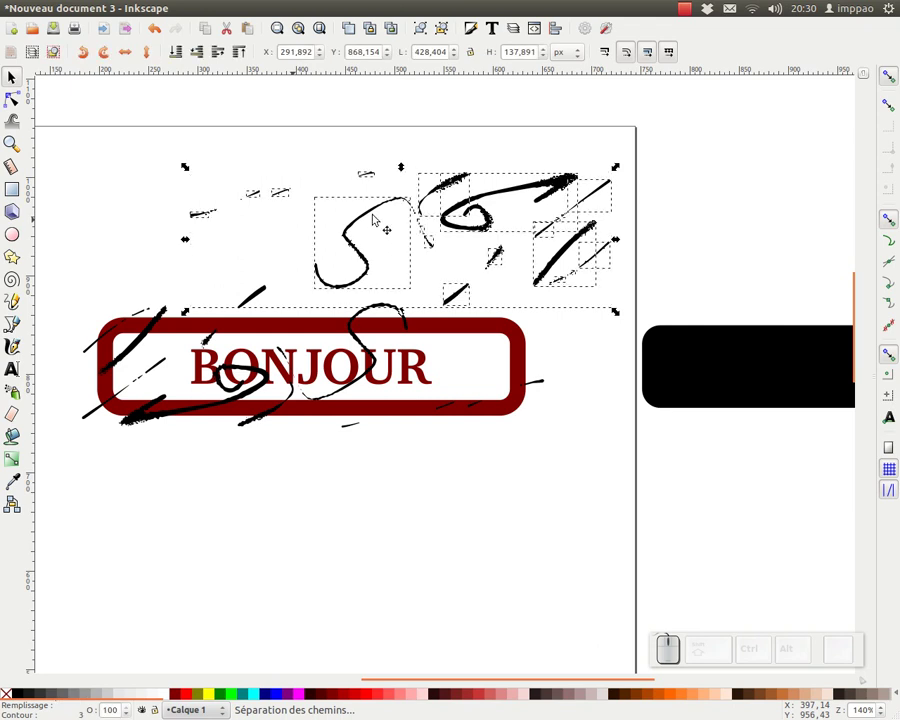
Select a few nearby scratch fragments and combine them into one path with Ctrl+K.
{"action": "left_click", "coordinate": [346, 188]}
{"action": "left_click_drag", "start_coordinate": [504, 256], "coordinate": [505, 254]}
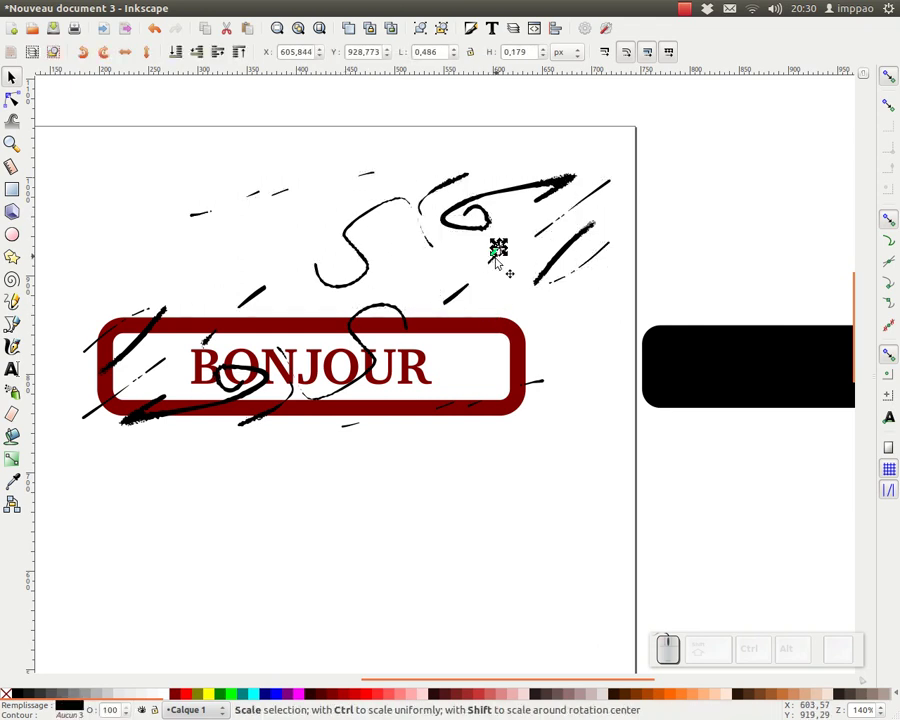
{"action": "key", "text": "ctrl+z"}
{"action": "left_click_drag", "start_coordinate": [518, 276], "coordinate": [513, 267]}
{"action": "left_click_drag", "start_coordinate": [513, 267], "coordinate": [517, 247]}
{"action": "key", "text": "ctrl+KP_Add"}
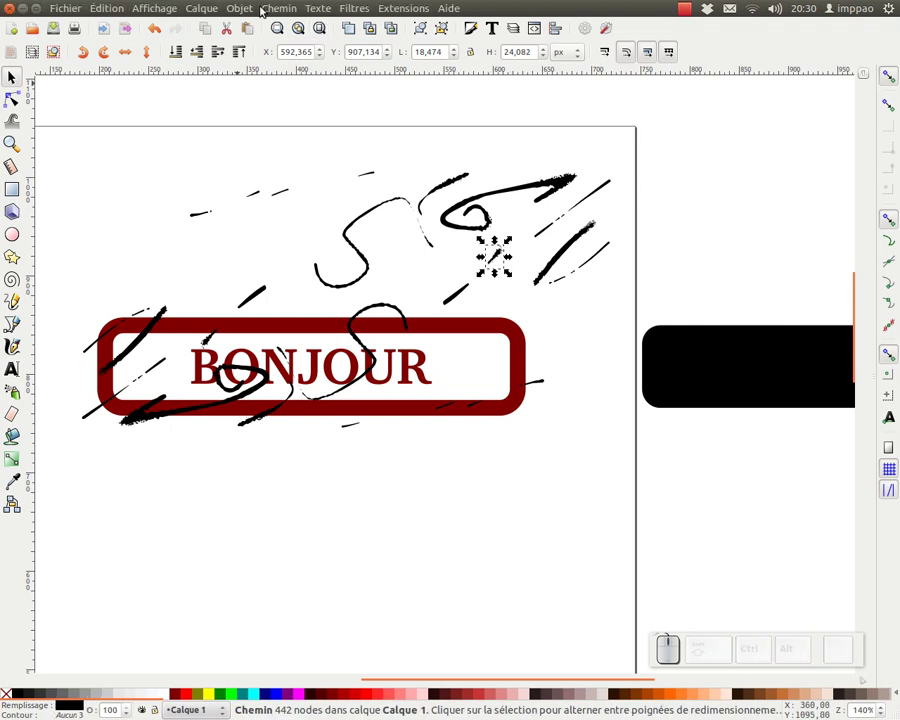
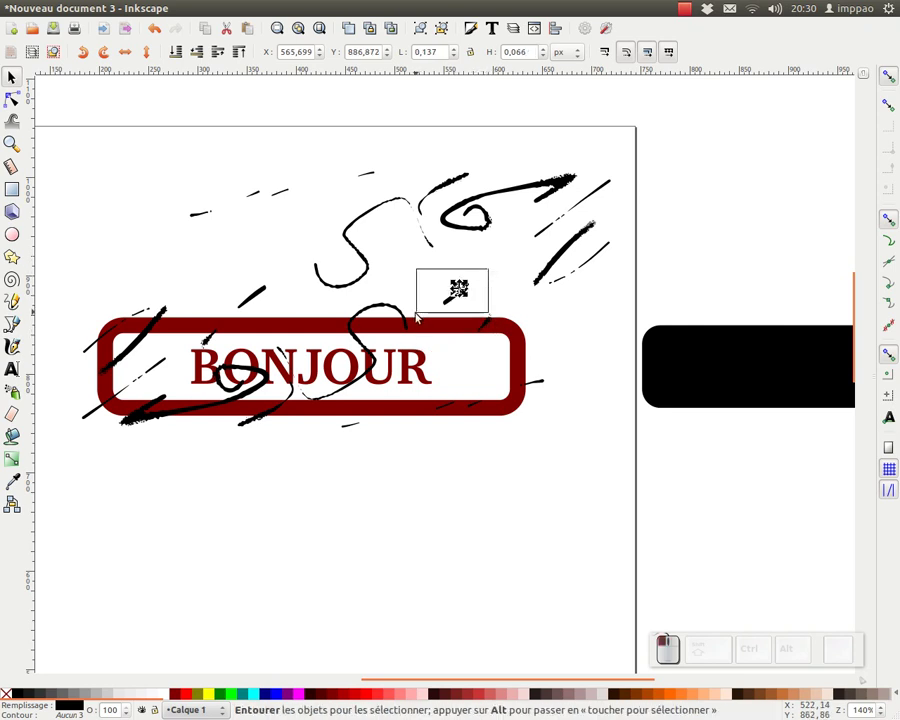
{"action": "key", "text": "ctrl+KP_Add"}
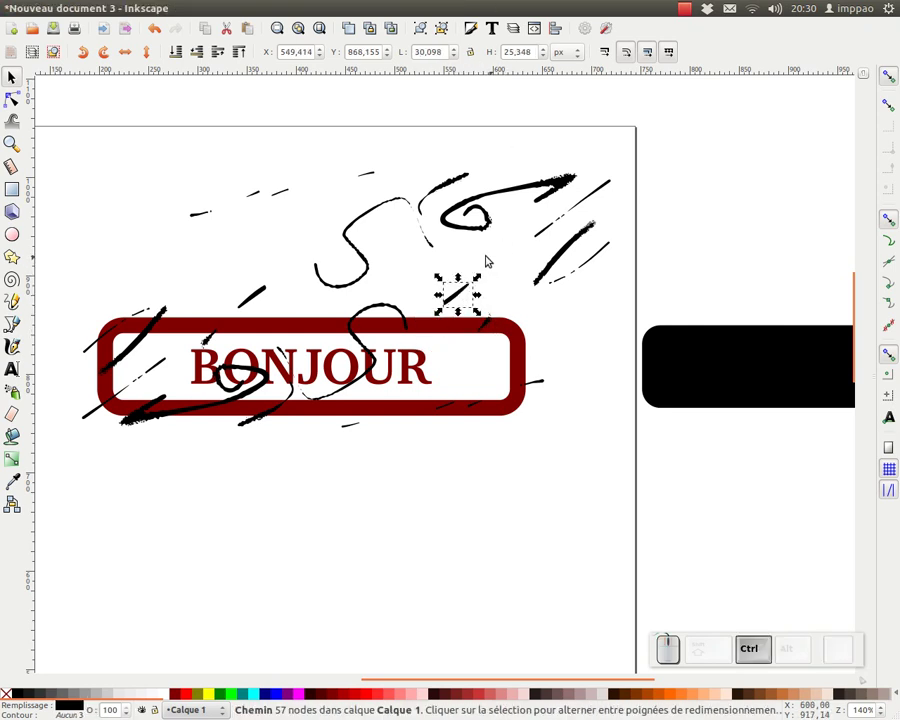
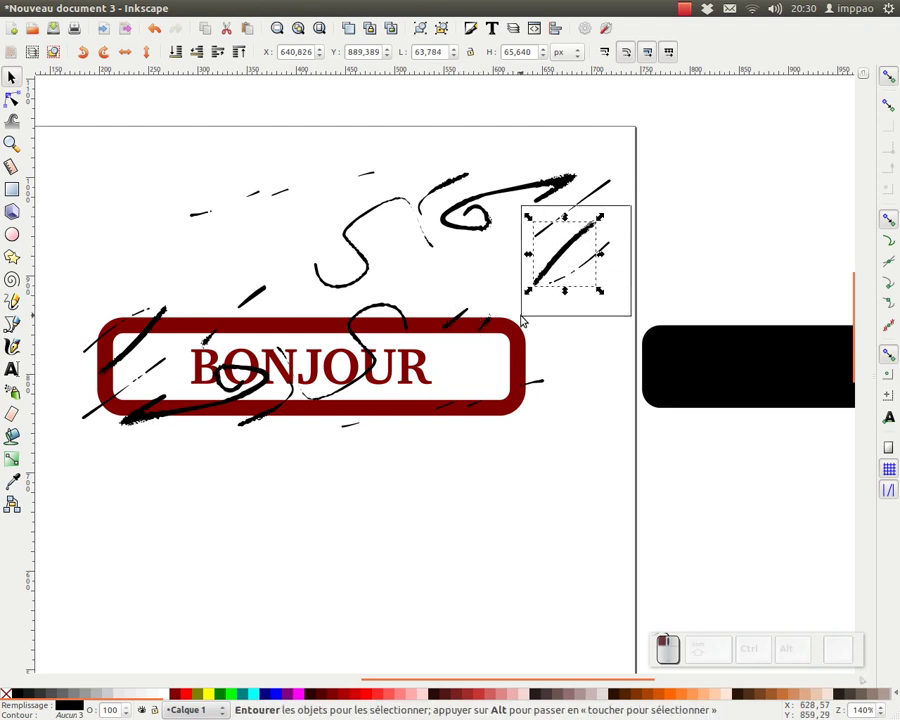
{"action": "key", "text": "ctrl+KP_Add"}
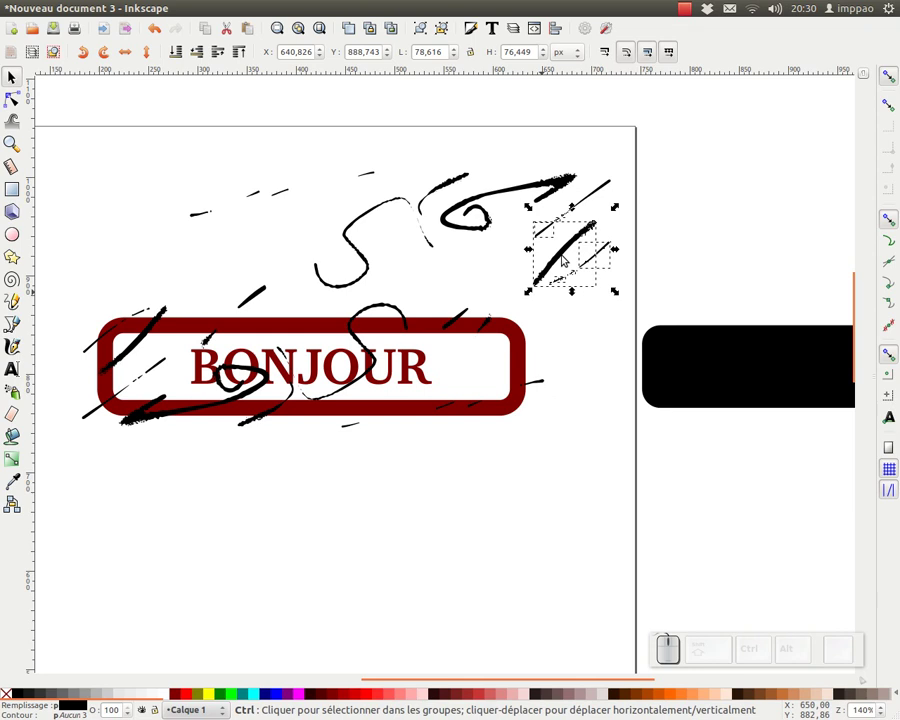
Move the combined fragments onto the stamp's right end, then select the remaining pieces above it.
{"action": "left_click", "coordinate": [565, 253]}
{"action": "left_click_drag", "start_coordinate": [622, 211], "coordinate": [591, 246]}
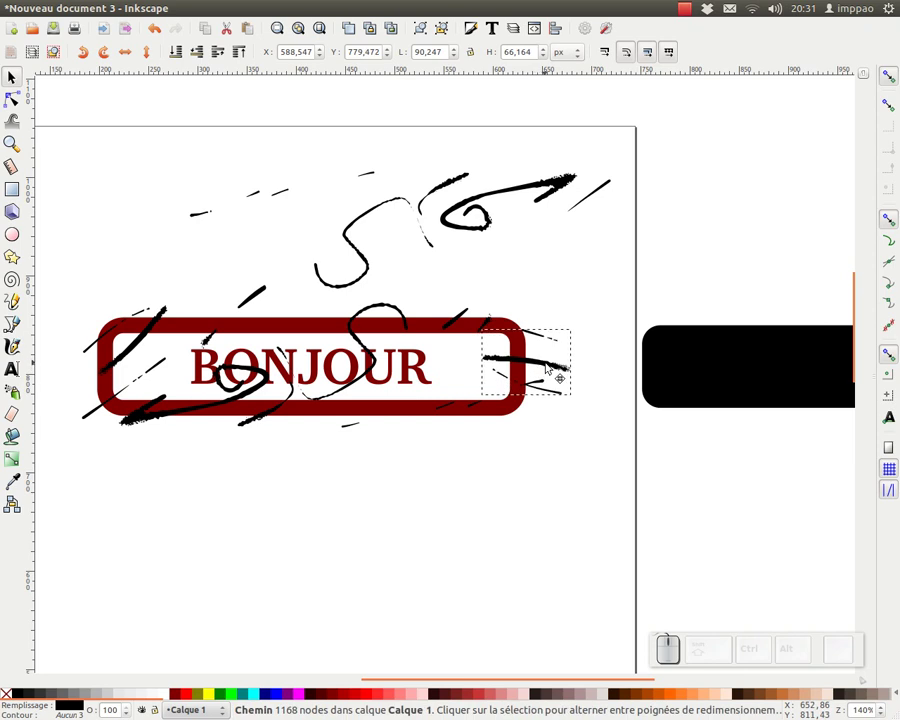
{"action": "left_click_drag", "start_coordinate": [126, 133], "coordinate": [684, 271]}
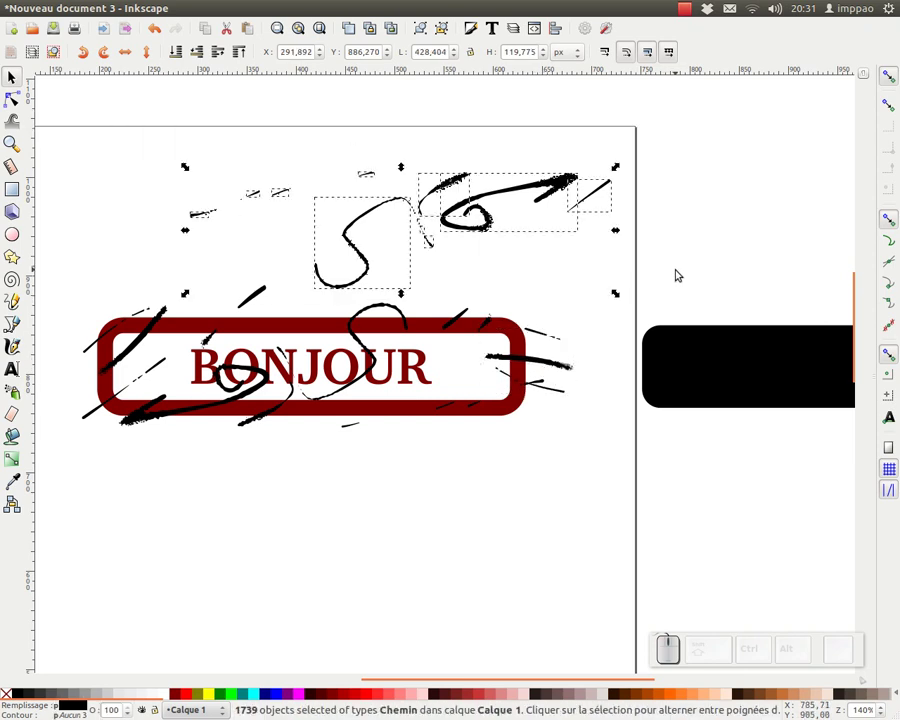
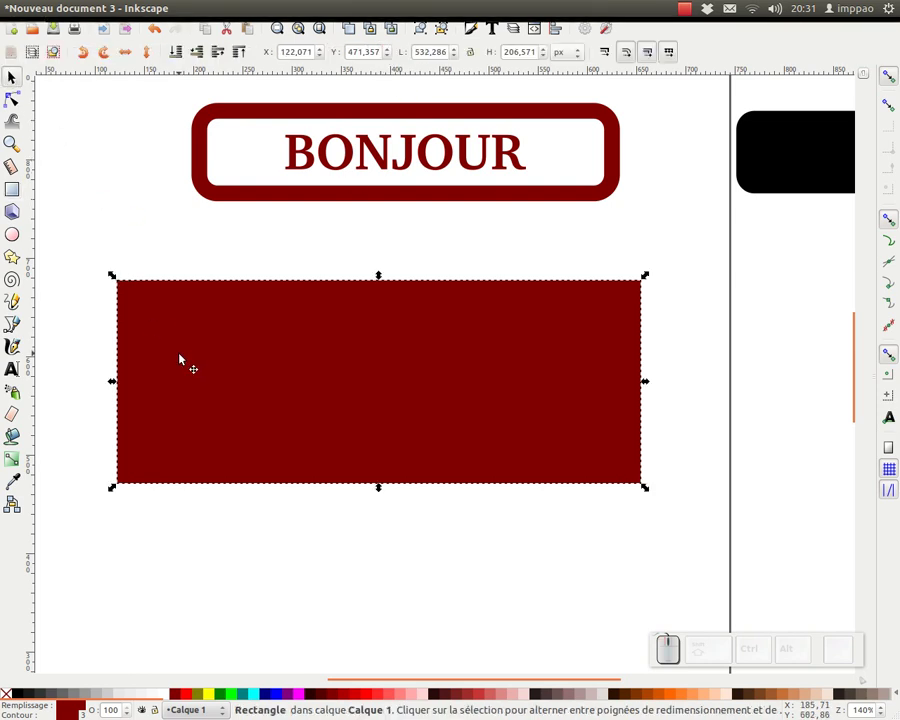
Convert the red rectangle to a path, place the scribbles over it and cut them out with Path > Exclusion.
{"action": "left_click", "coordinate": [18, 97]}
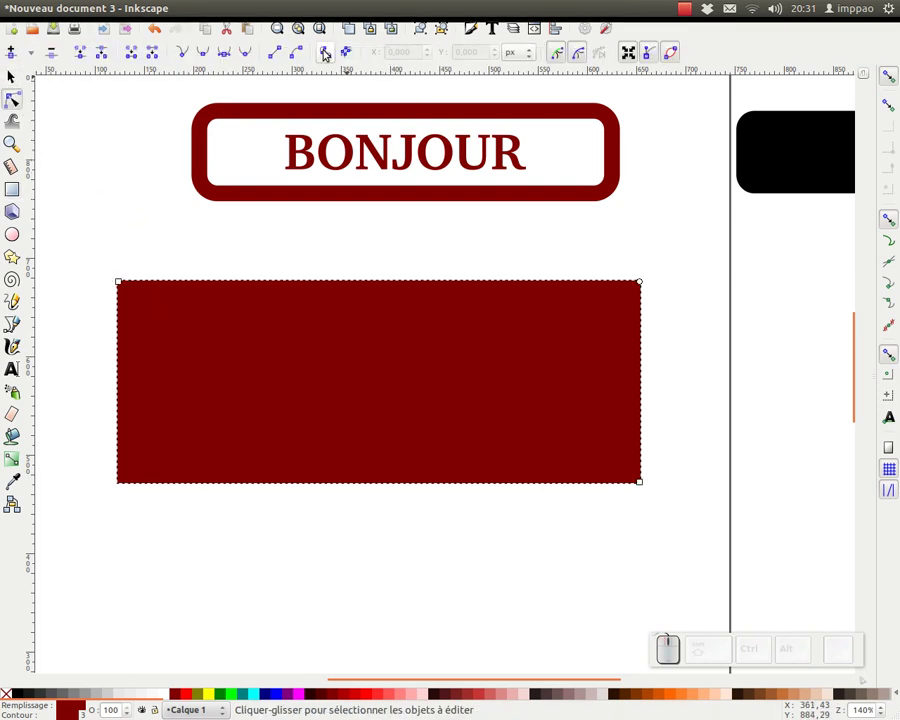
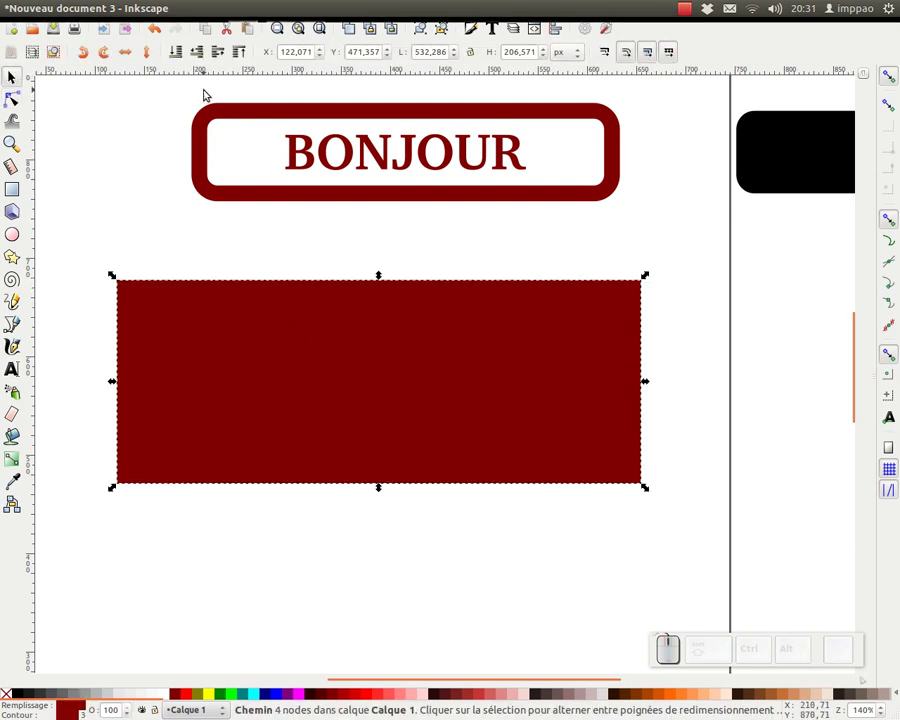
{"action": "left_click", "coordinate": [188, 58]}
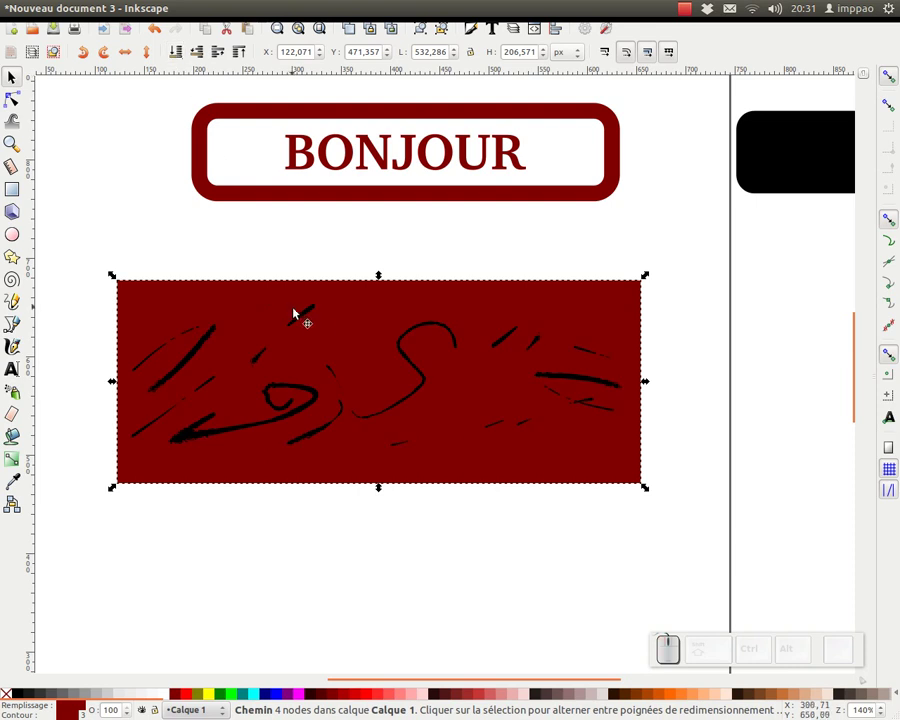
{"action": "left_click_drag", "start_coordinate": [104, 256], "coordinate": [423, 336]}
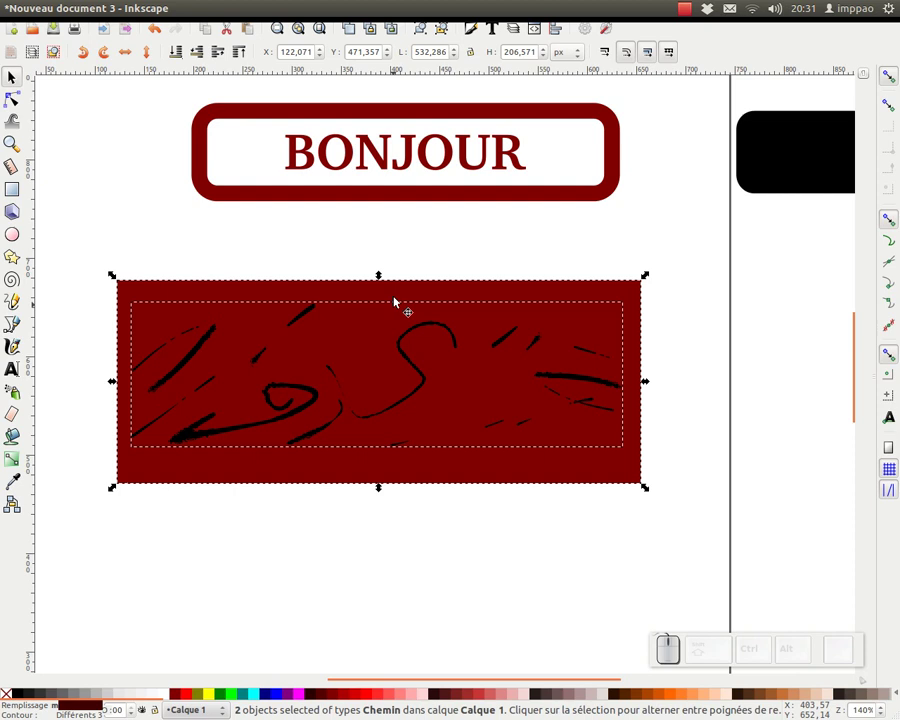
{"action": "left_click", "coordinate": [276, 6]}
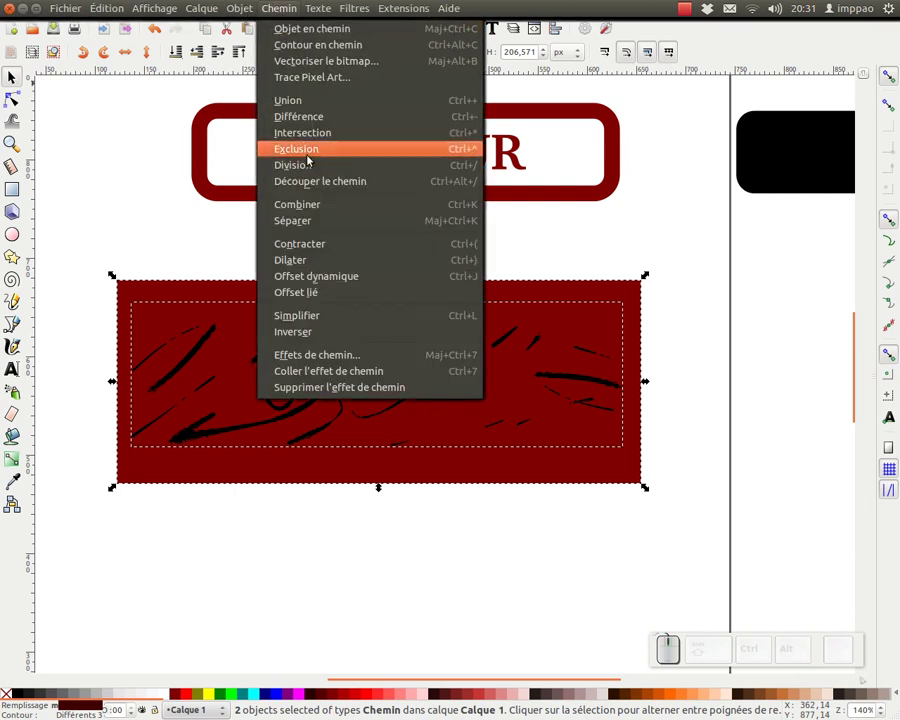
{"action": "left_click", "coordinate": [312, 152]}
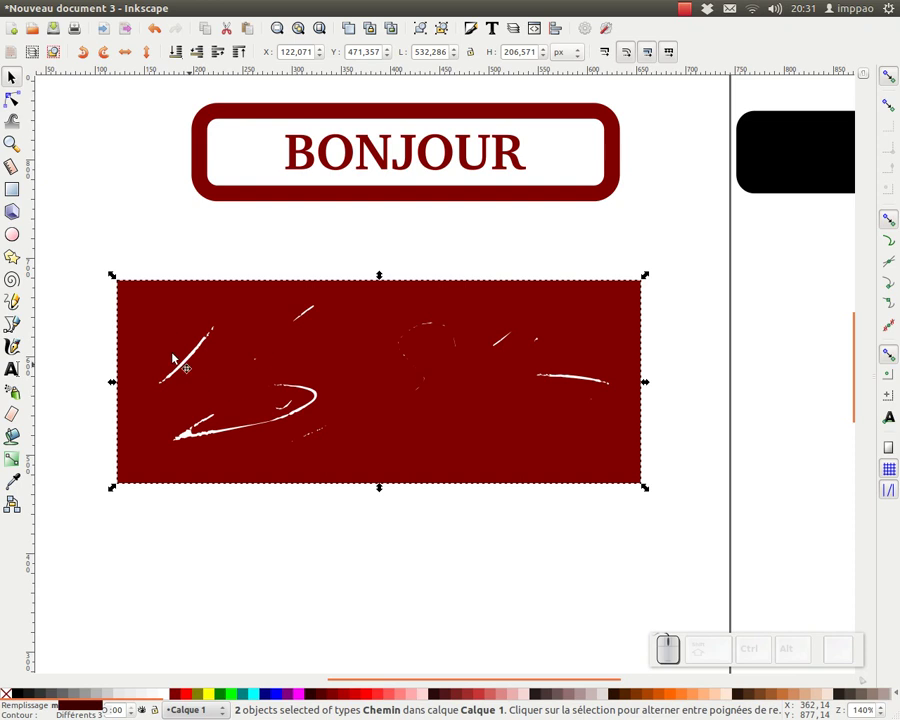
Undo the Exclusion so the black scribbles lie over the block again, and reselect them.
{"action": "middle_click", "coordinate": [226, 425]}
{"action": "left_click", "coordinate": [446, 319]}
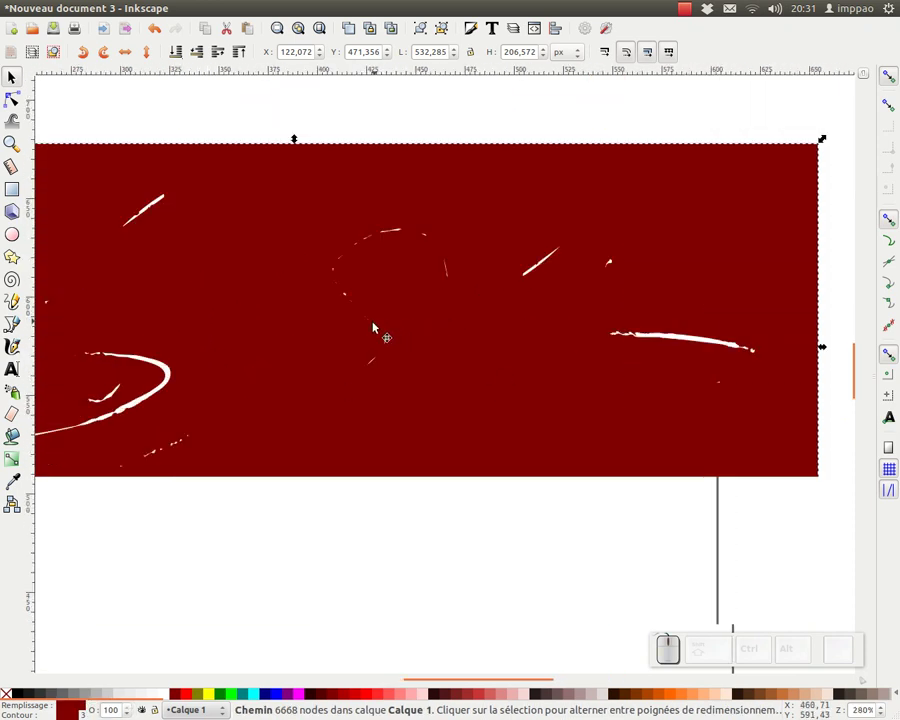
{"action": "key", "text": "ctrl+z"}
{"action": "left_click", "coordinate": [382, 331]}
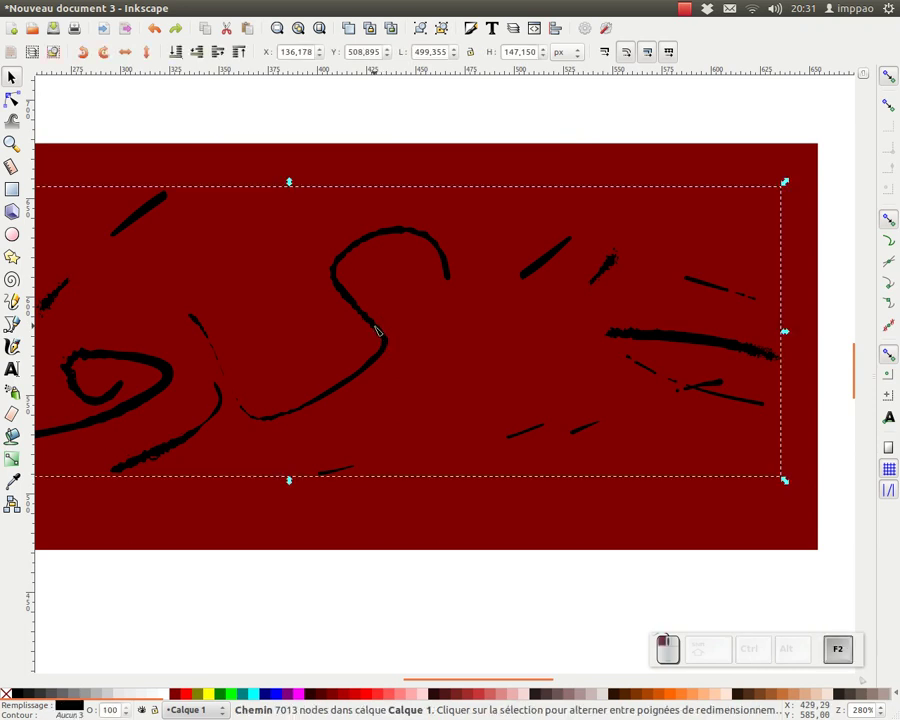
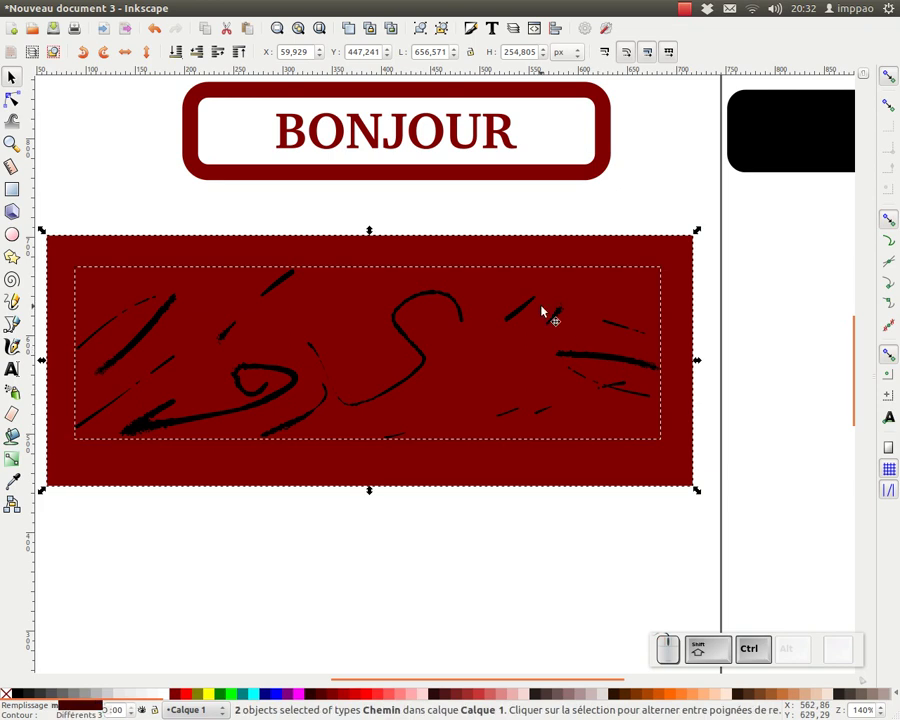
Shrink and resize the scratched dark-red block with the selector handles so it sits on the page.
{"action": "key", "text": "KP_Subtract"}
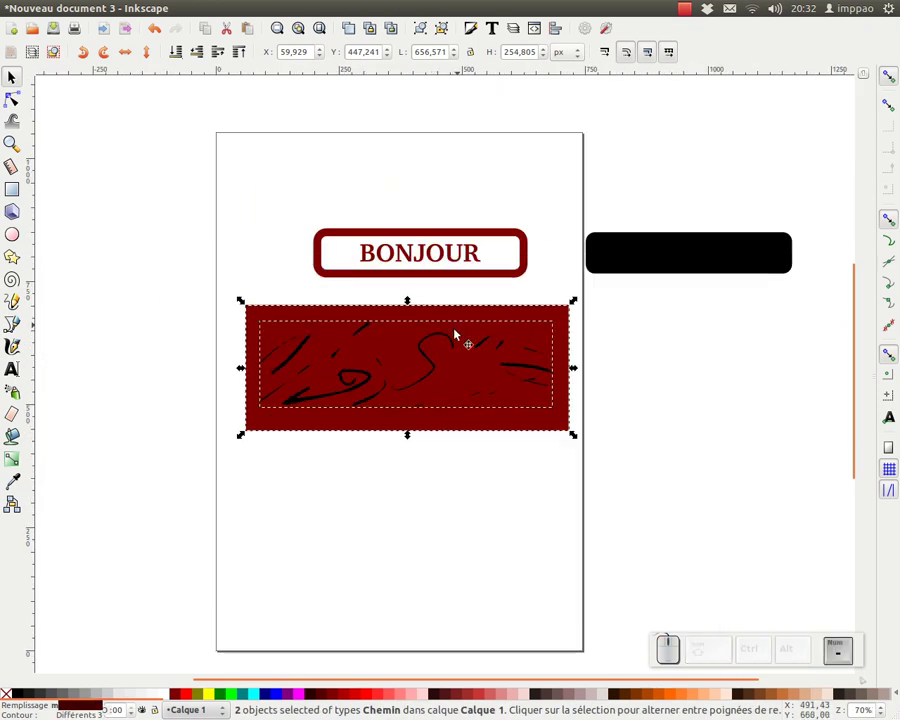
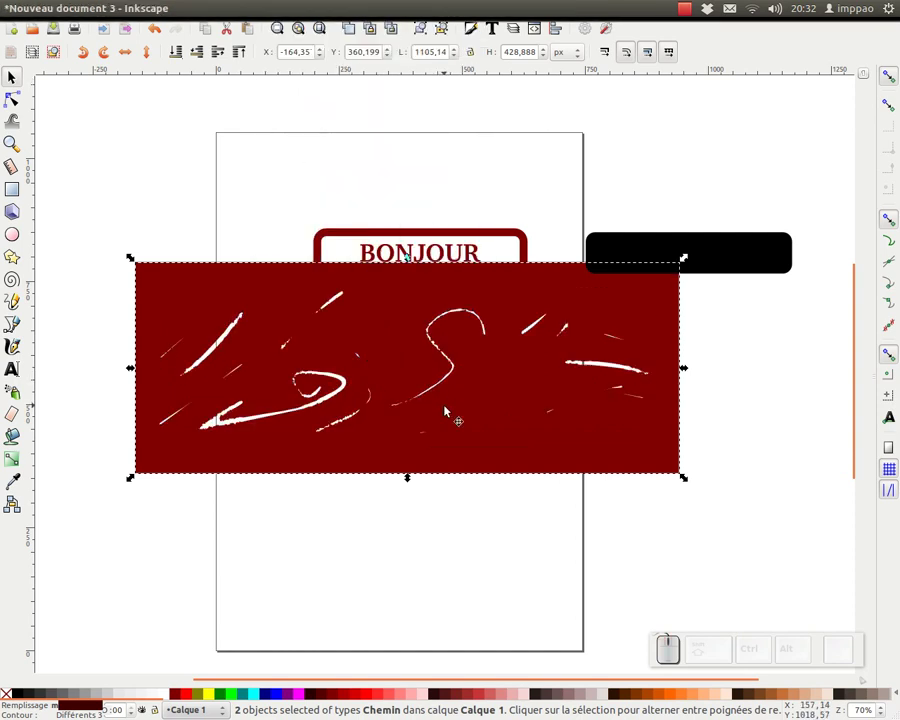
{"action": "left_click_drag", "start_coordinate": [689, 264], "coordinate": [510, 323]}
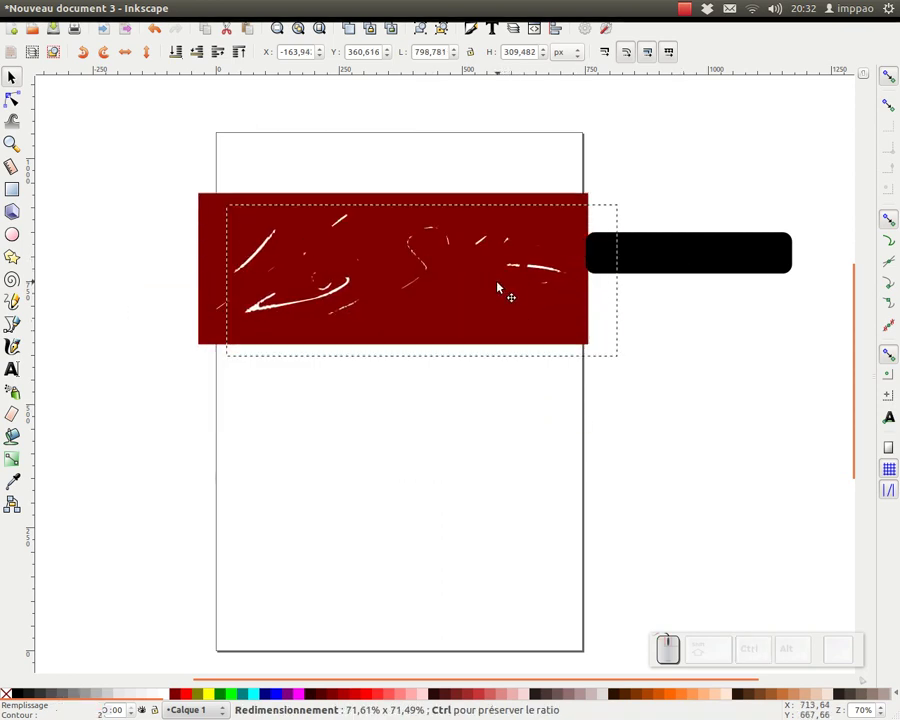
{"action": "left_click", "coordinate": [455, 425]}
{"action": "left_click_drag", "start_coordinate": [424, 378], "coordinate": [508, 353]}
{"action": "left_click_drag", "start_coordinate": [512, 312], "coordinate": [522, 306]}
{"action": "key", "text": "KP_Subtract"}
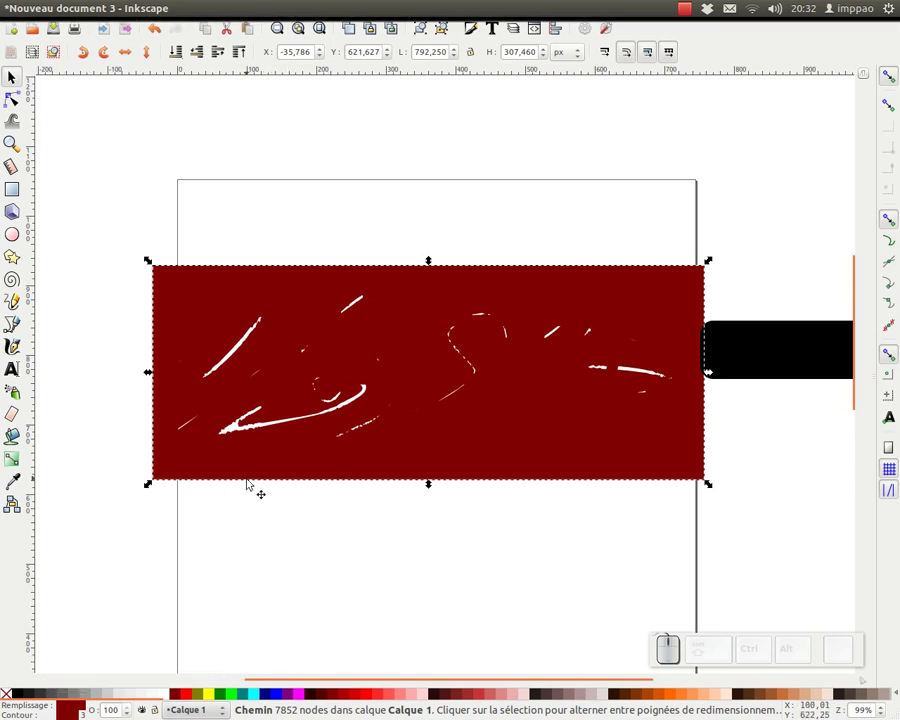
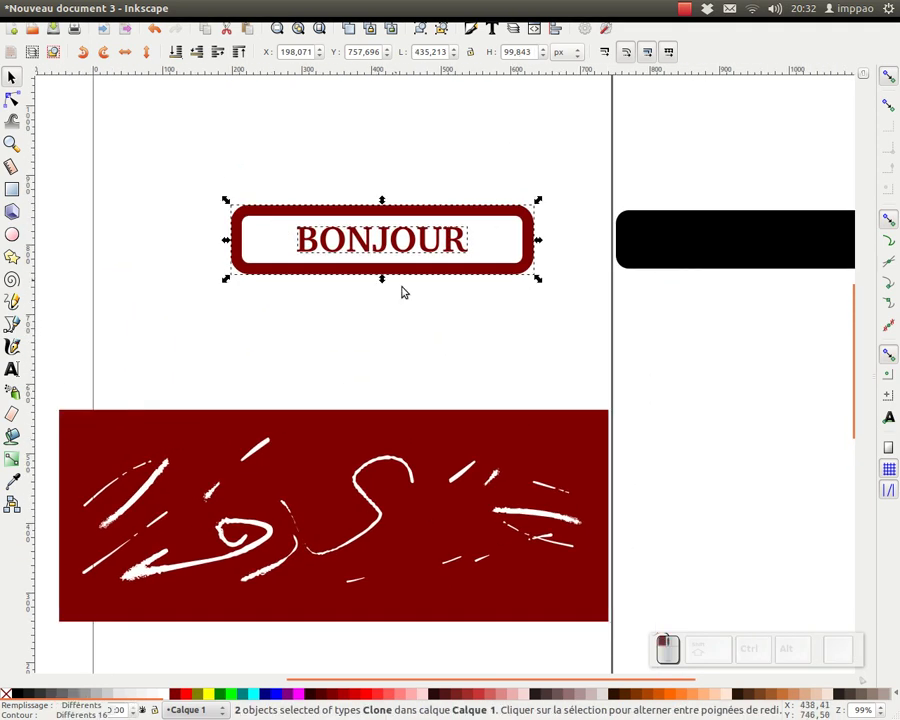
Group the scratched block and scale it down in width and height to cover the BONJOUR stamp.
{"action": "key", "text": "ctrl+g"}
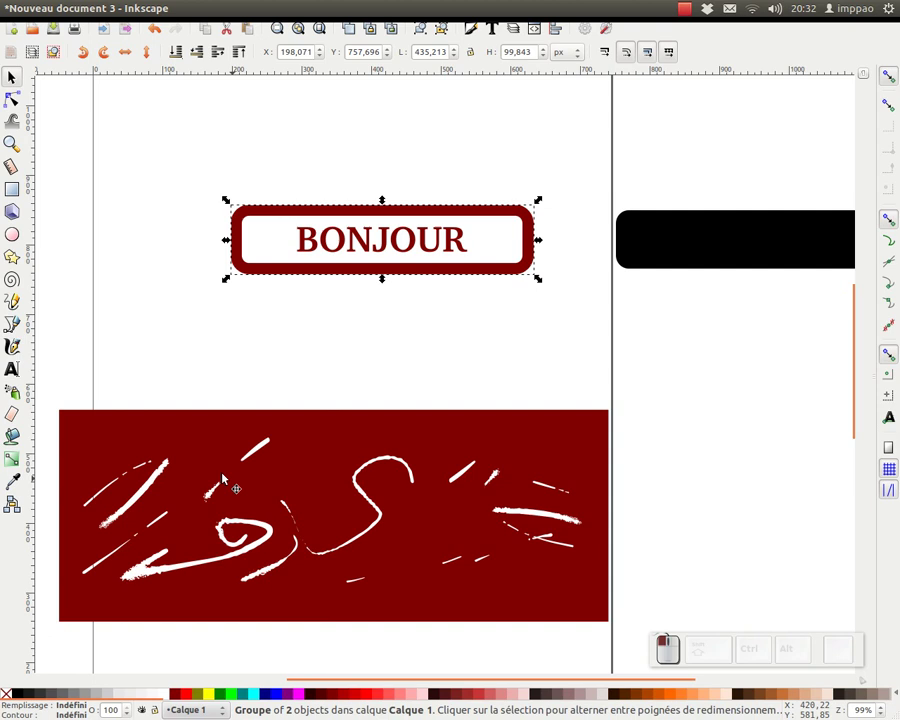
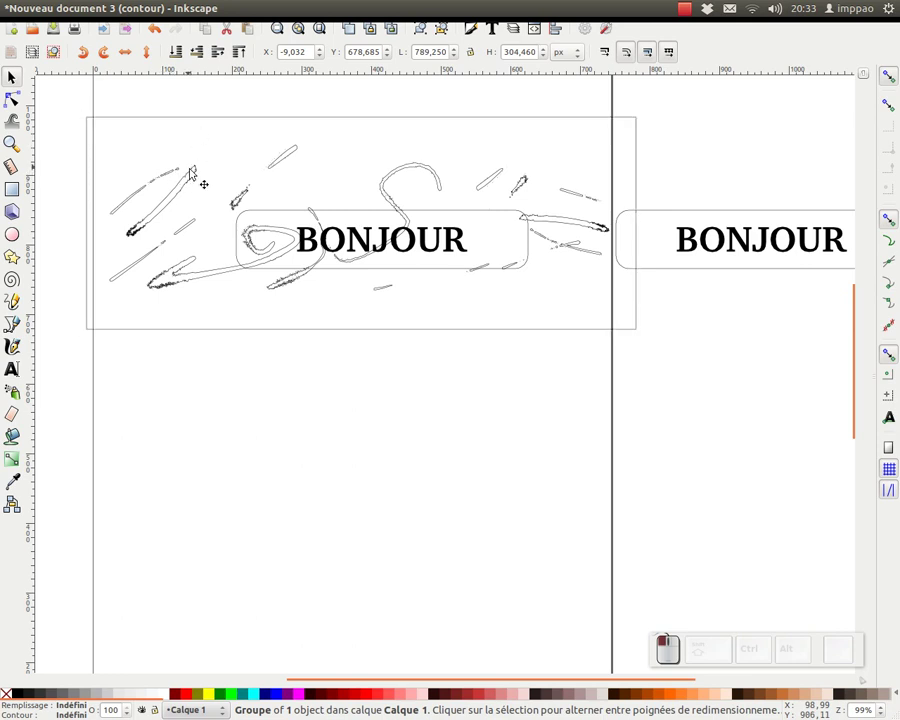
{"action": "left_click_drag", "start_coordinate": [91, 116], "coordinate": [623, 317]}
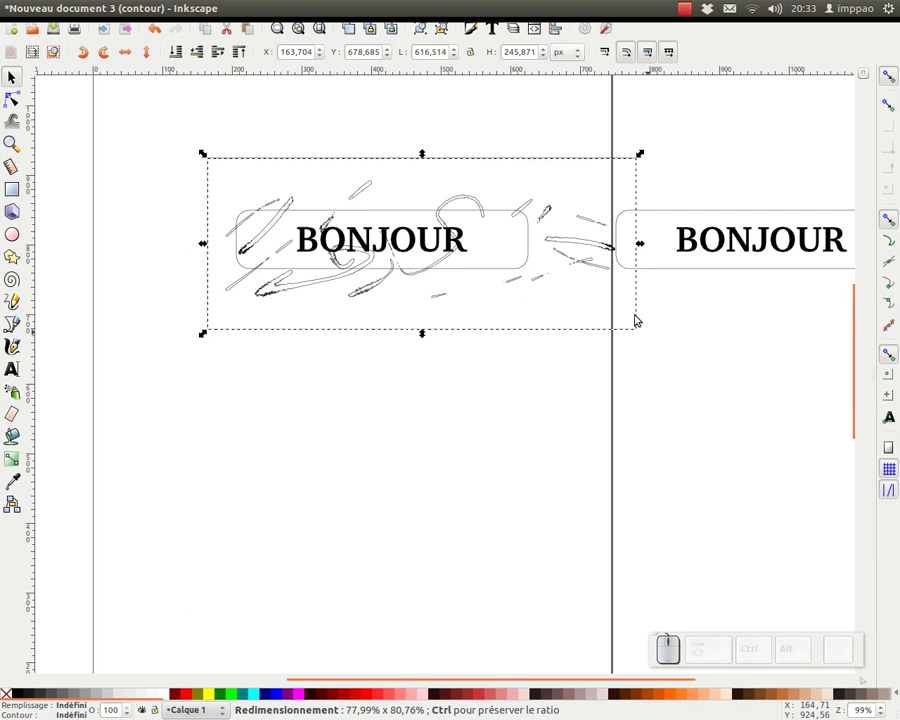
{"action": "left_click_drag", "start_coordinate": [640, 245], "coordinate": [388, 342]}
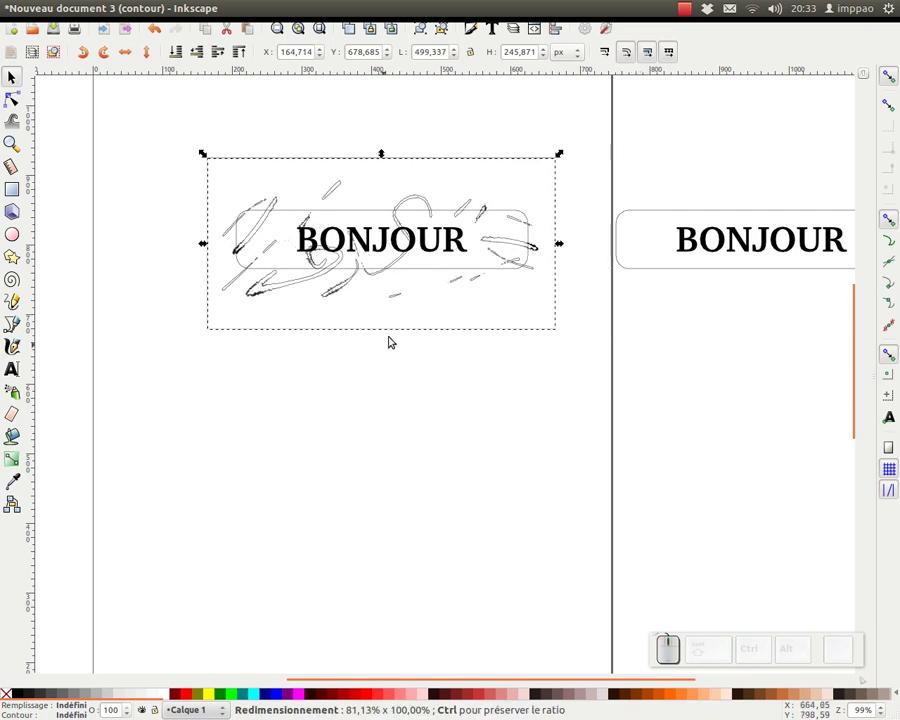
{"action": "left_click_drag", "start_coordinate": [391, 335], "coordinate": [396, 163]}
{"action": "left_click_drag", "start_coordinate": [385, 153], "coordinate": [436, 203]}
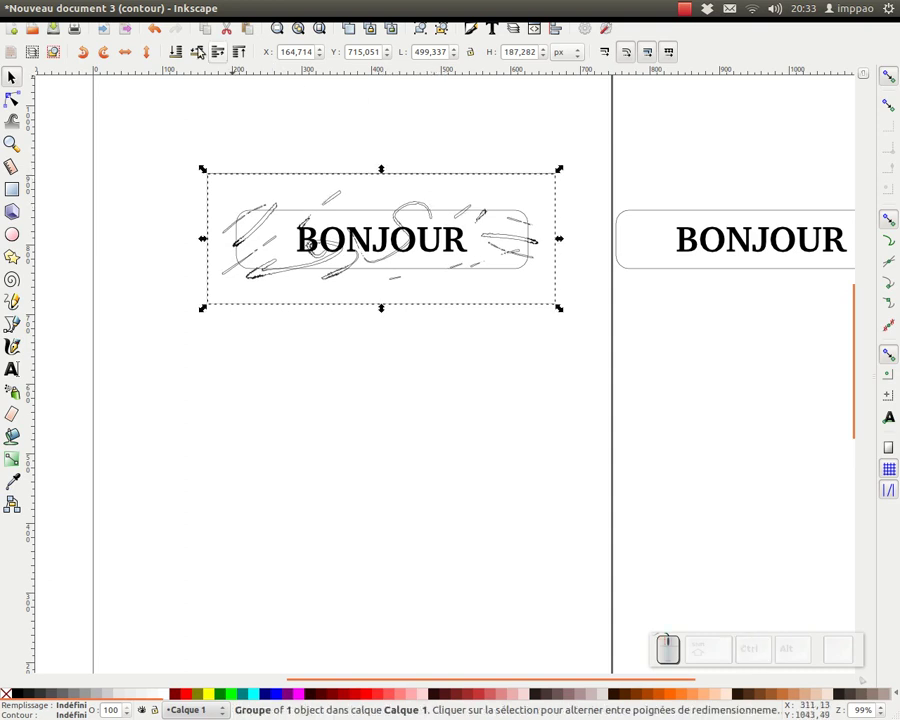
Switch the display mode back to Normal full-colour rendering via the View menu.
{"action": "left_click", "coordinate": [143, 12]}
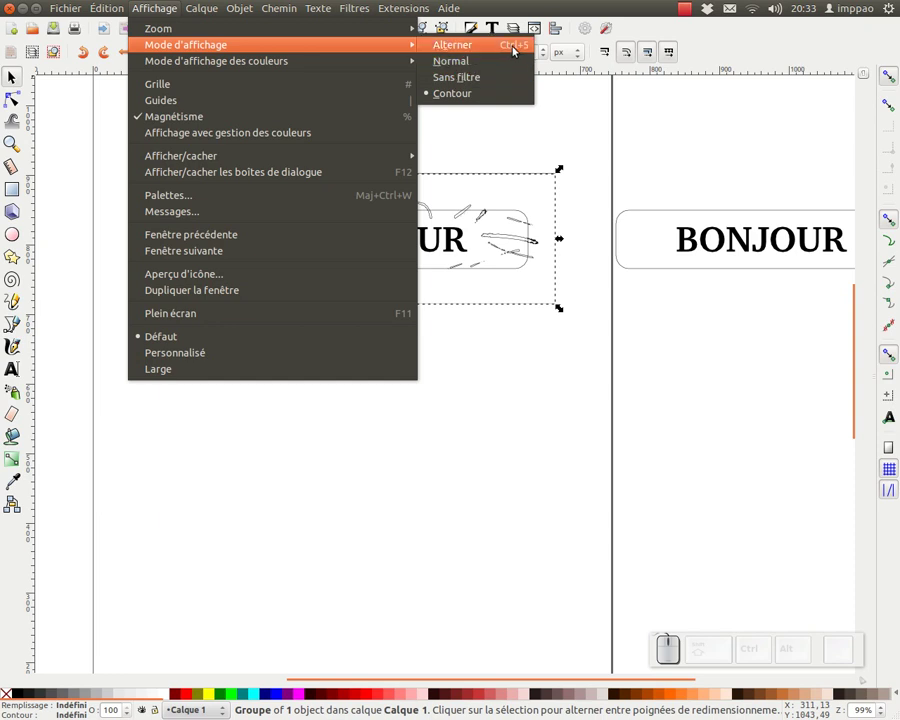
{"action": "left_click", "coordinate": [570, 112]}
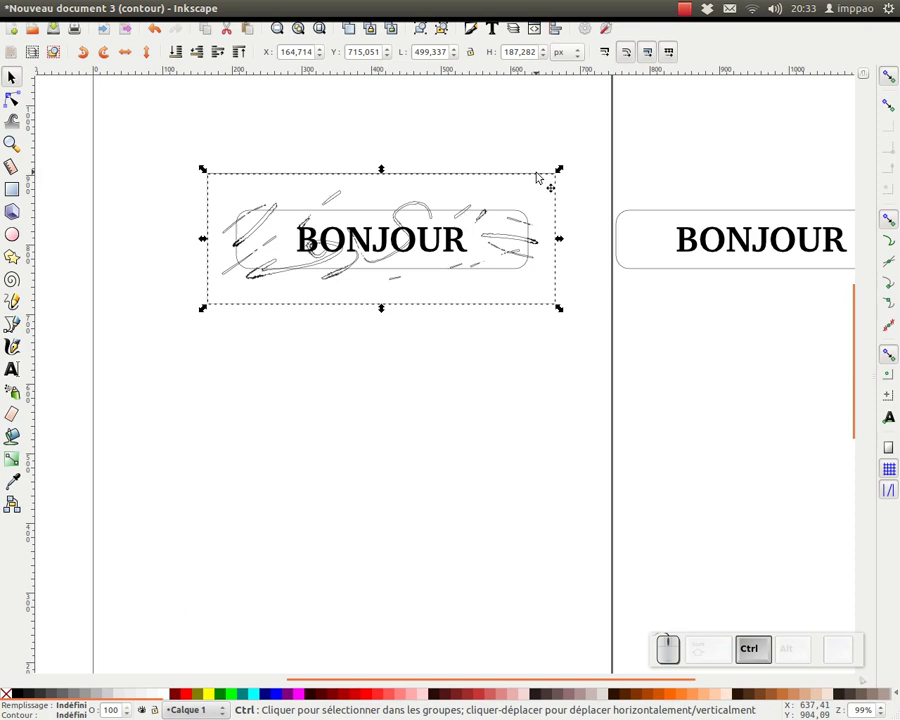
{"action": "key", "text": "ctrl+KP_5"}
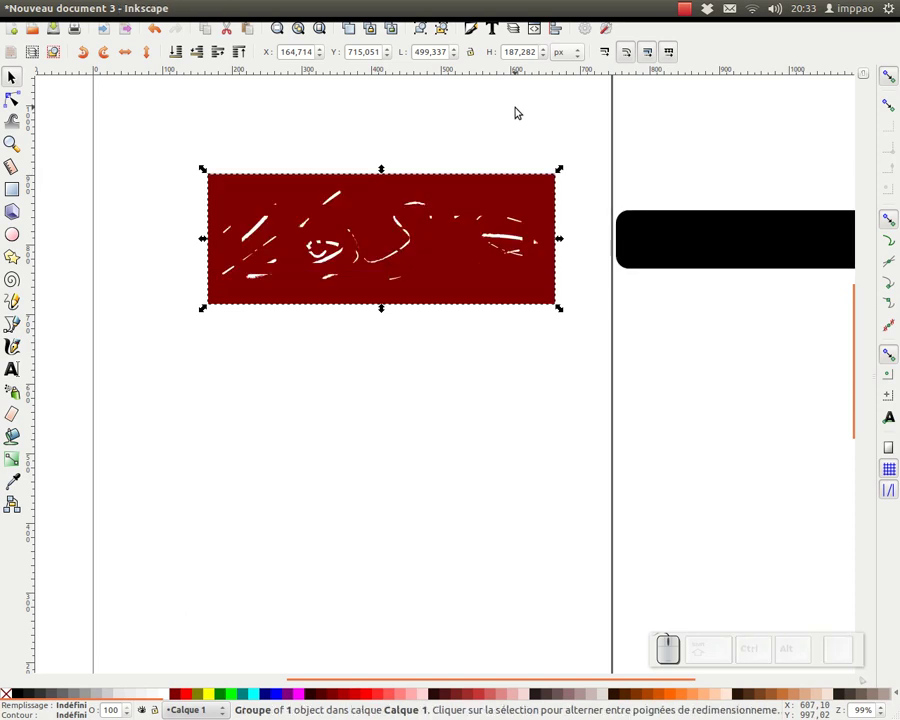
Select the scratch block and the stamp together and bring up the context menu for them.
{"action": "left_click_drag", "start_coordinate": [165, 127], "coordinate": [421, 247]}
{"action": "right_click", "coordinate": [421, 247]}
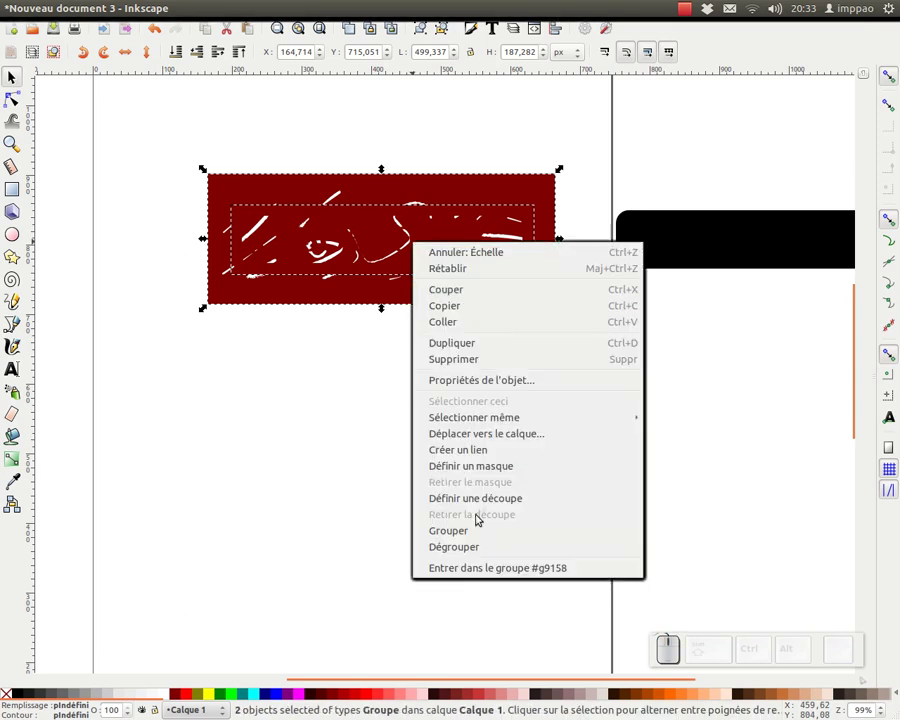
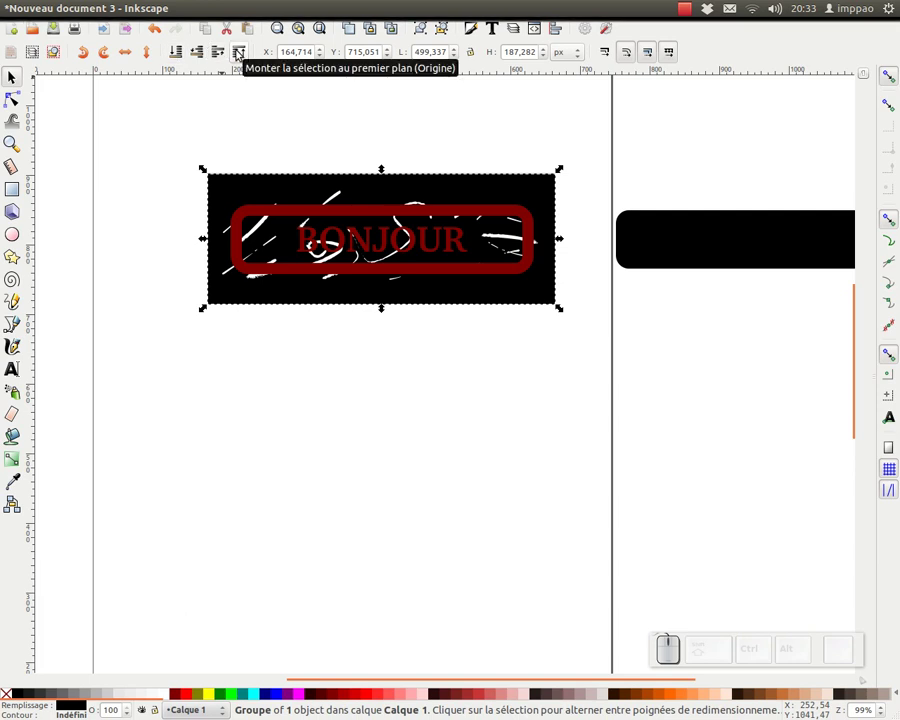
Bring up the path operations menu to mask the stamp with the scratch block.
{"action": "left_click", "coordinate": [258, 12]}
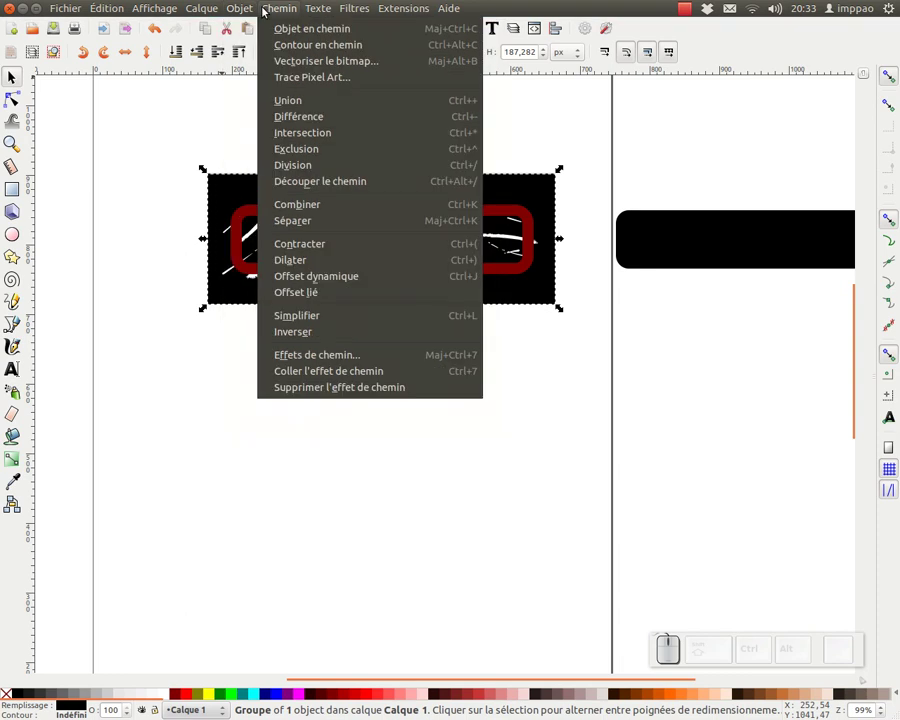
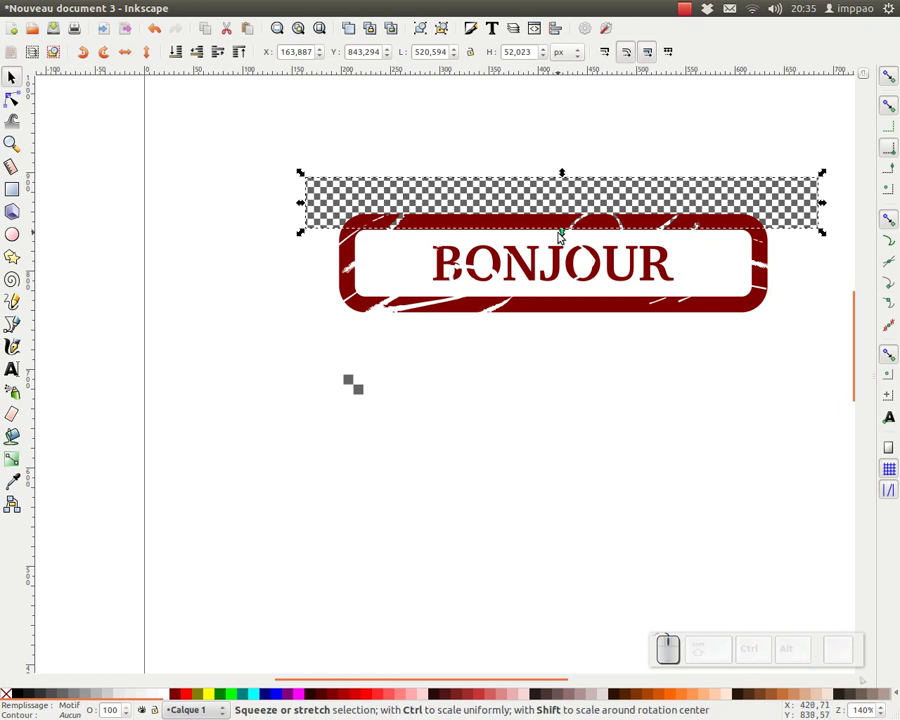
Stretch the checkerboard backdrop down behind the whole stamp and clear the selection.
{"action": "left_click_drag", "start_coordinate": [565, 233], "coordinate": [433, 356]}
{"action": "right_click", "coordinate": [559, 385]}
{"action": "left_click", "coordinate": [421, 335]}
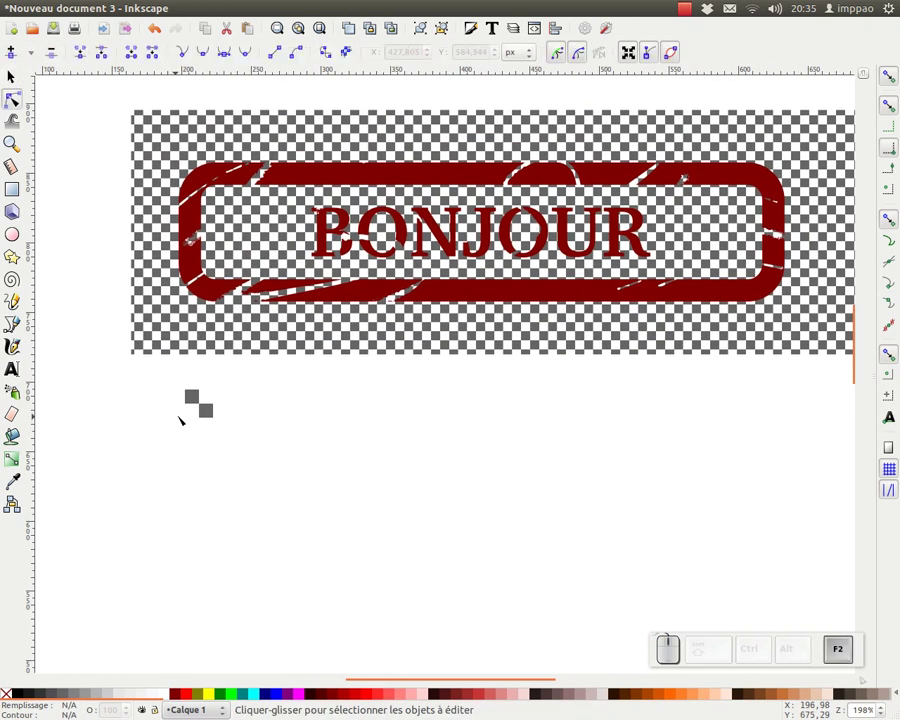
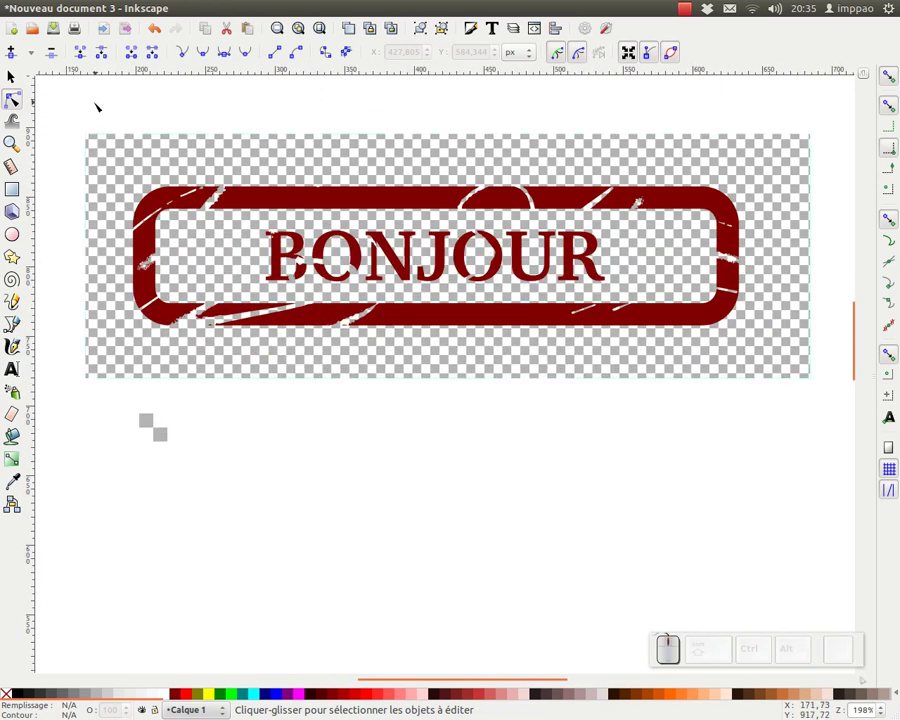
{"action": "left_click", "coordinate": [17, 78]}
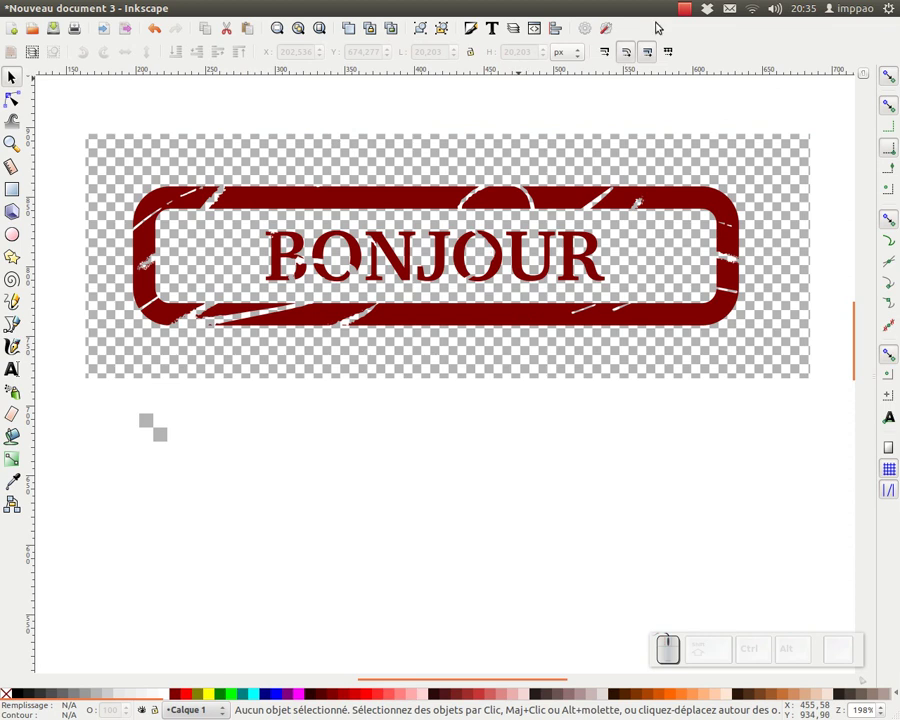